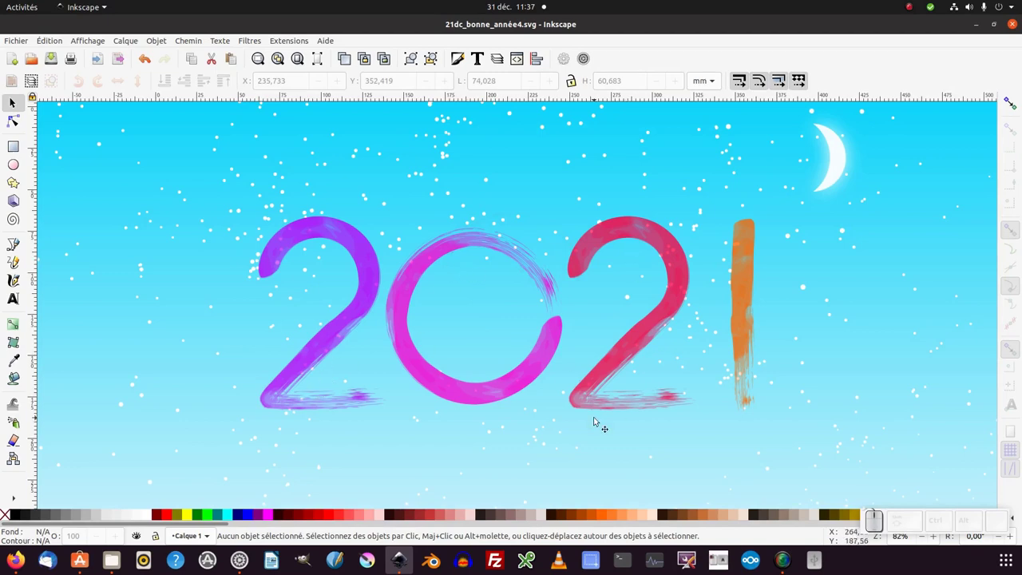
# - Look over the finished 2021 lettering and the brush-stroke swirl examples
pyautogui.press('KP_Subtract')
pyautogui.moveTo(677, 384); pyautogui.dragTo(606, 256)
pyautogui.middleClick(609, 277)
pyautogui.click(590, 295)
pyautogui.middleClick(703, 329)
pyautogui.moveTo(836, 196); pyautogui.dragTo(339, 144)
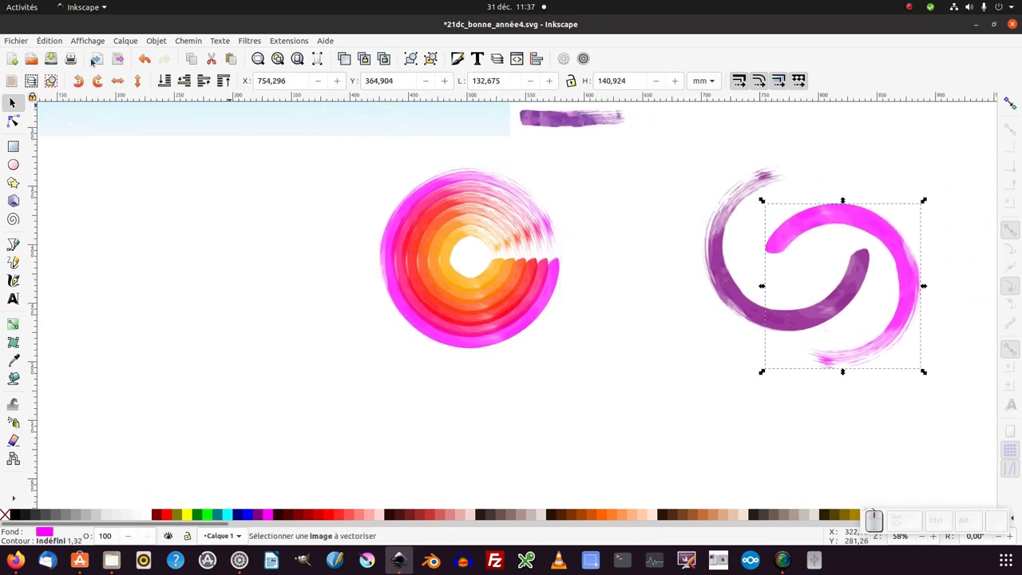
# - Create a new blank document (Nouveau document 5) and bring it to the front
pyautogui.click(23, 43)
pyautogui.click(25, 55)
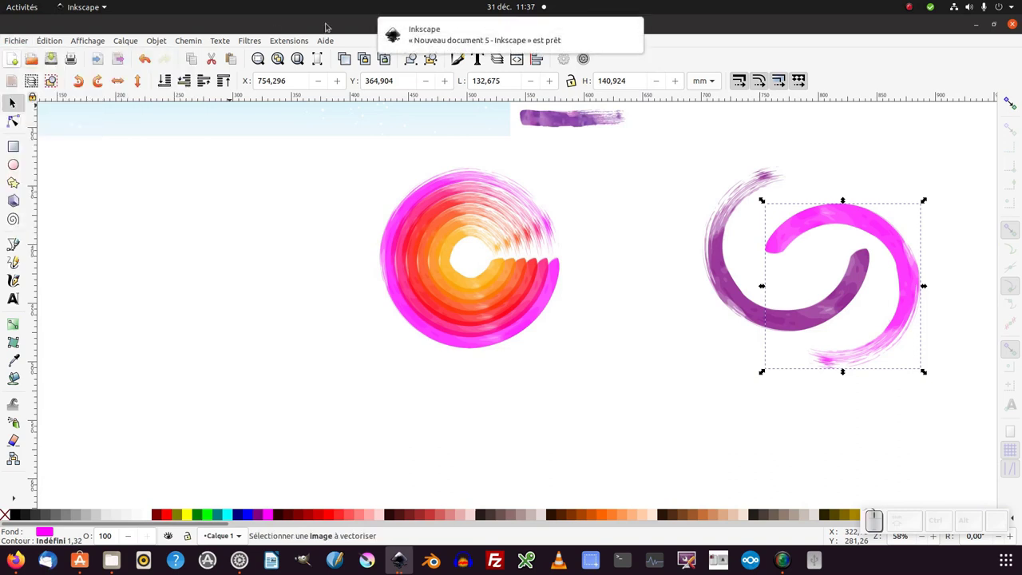
pyautogui.click(430, 41)
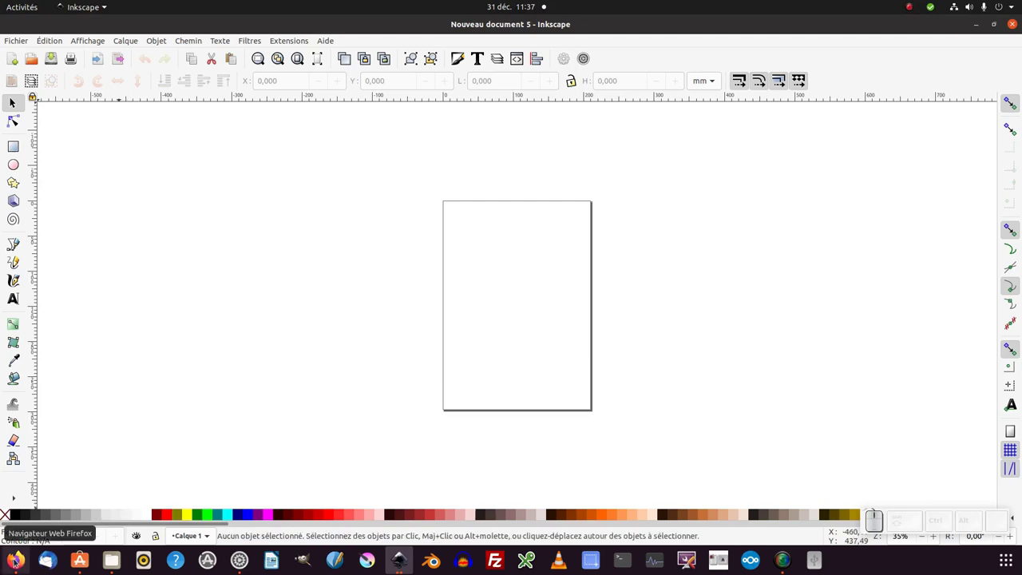
# - On Pixabay, pick the 1920×1481 watercolour paint-strokes image, pass the captcha and start the download
pyautogui.click(16, 560)
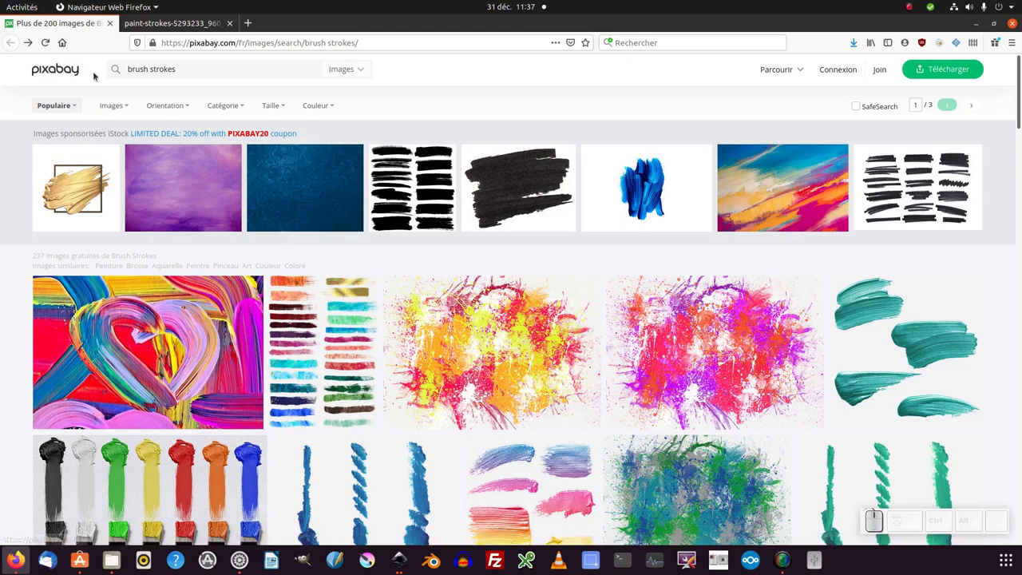
pyautogui.click(162, 373)
pyautogui.scroll(-3)
pyautogui.scroll(-3)
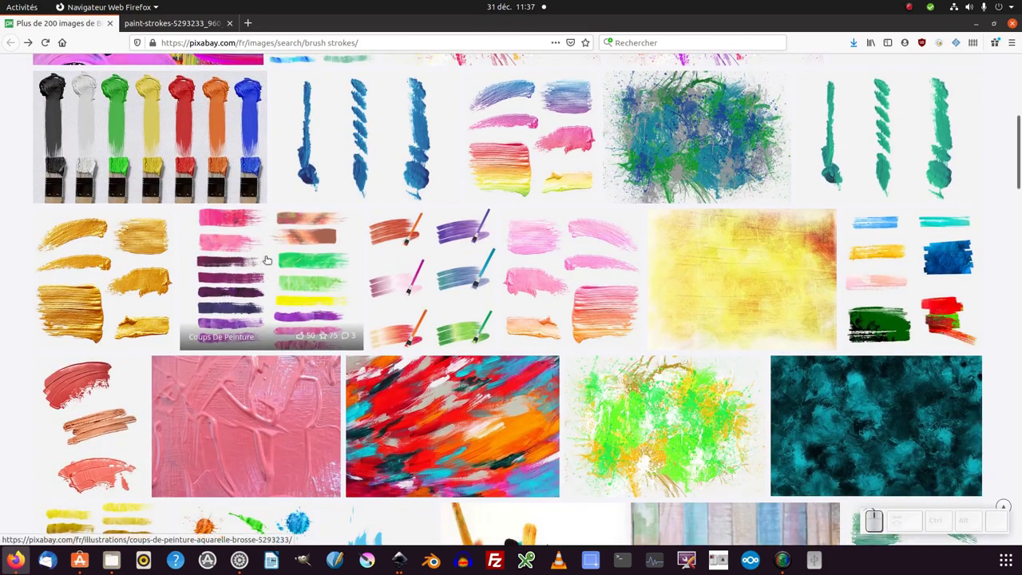
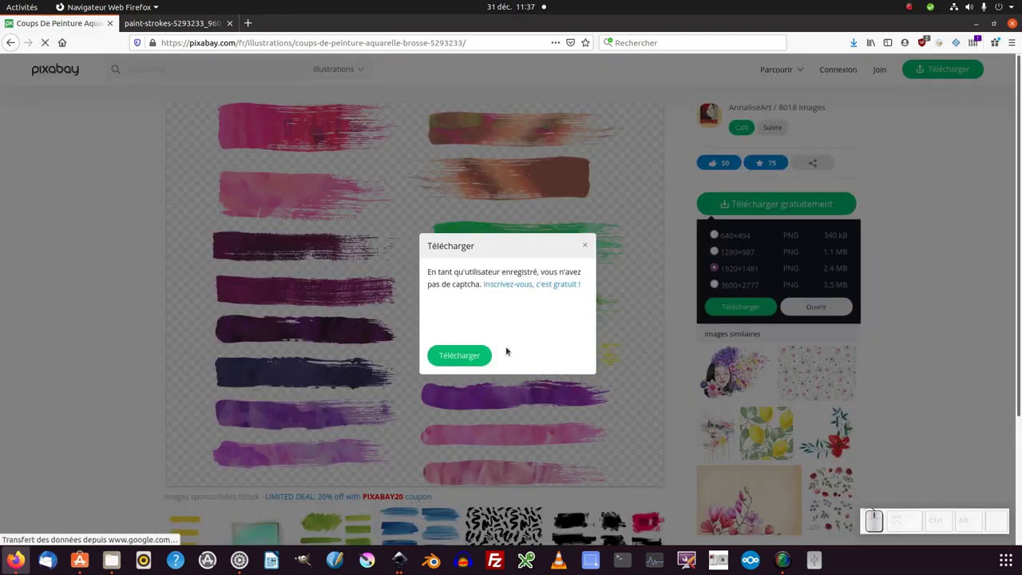
pyautogui.click(444, 317)
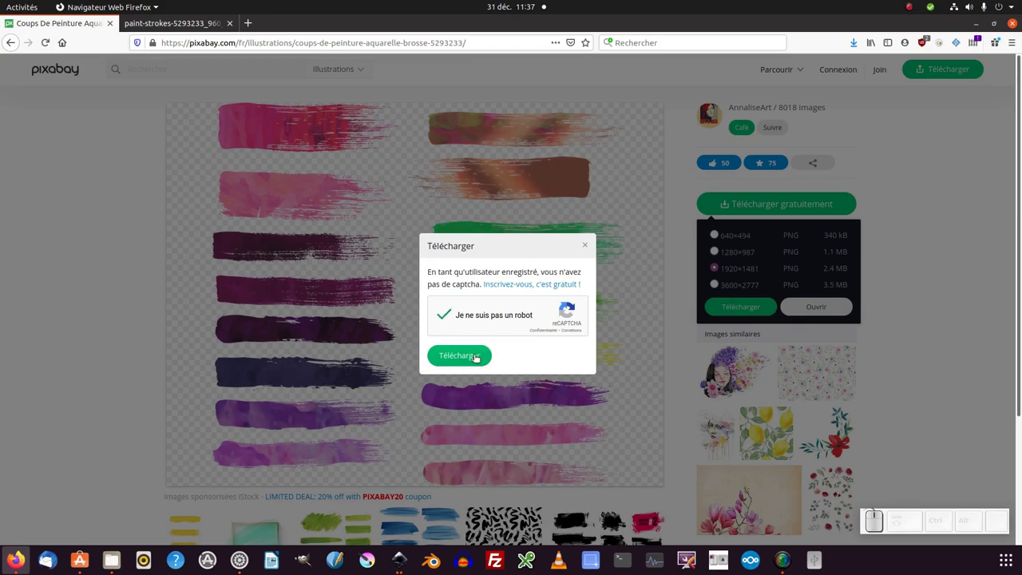
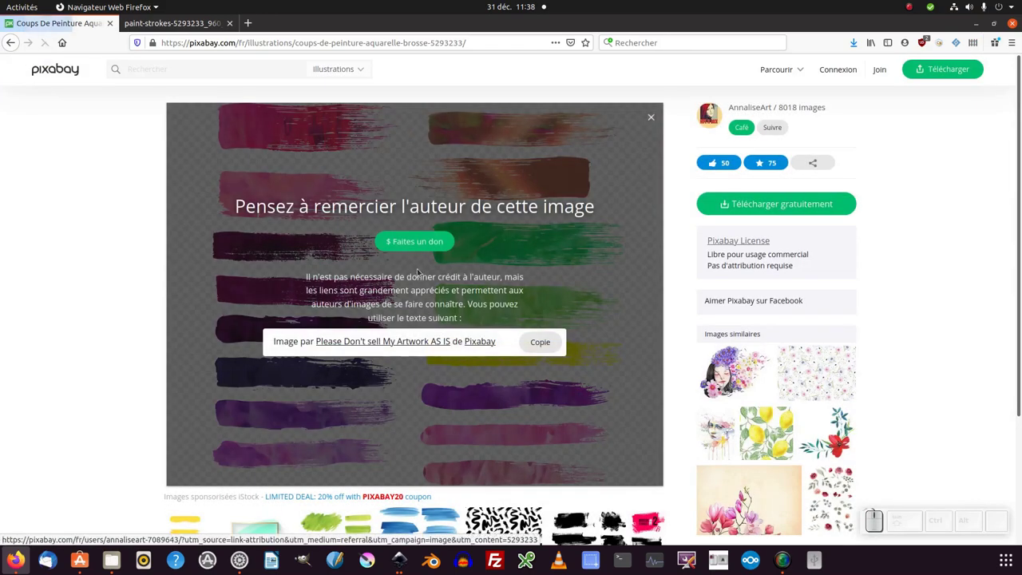
pyautogui.click(430, 323)
# - Save the image to the desktop as paint-strokes.png, replacing the older file
pyautogui.click(616, 374)
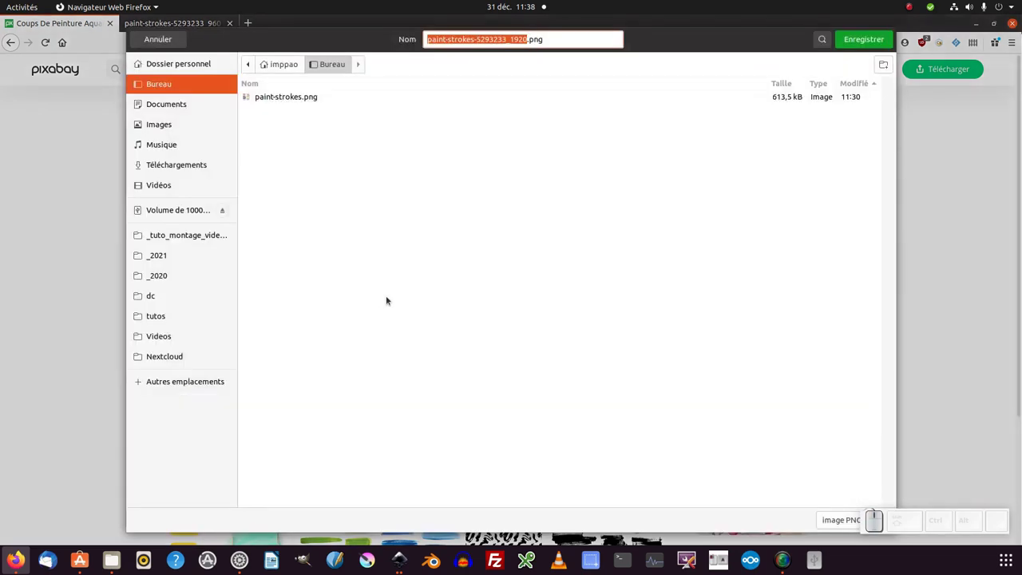
pyautogui.click(285, 99)
pyautogui.click(864, 38)
pyautogui.click(600, 311)
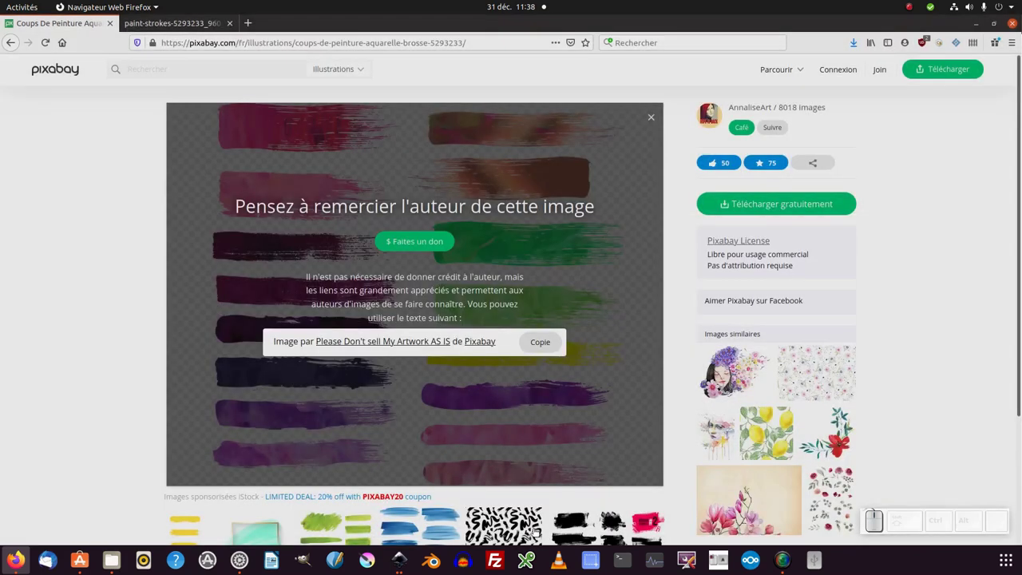
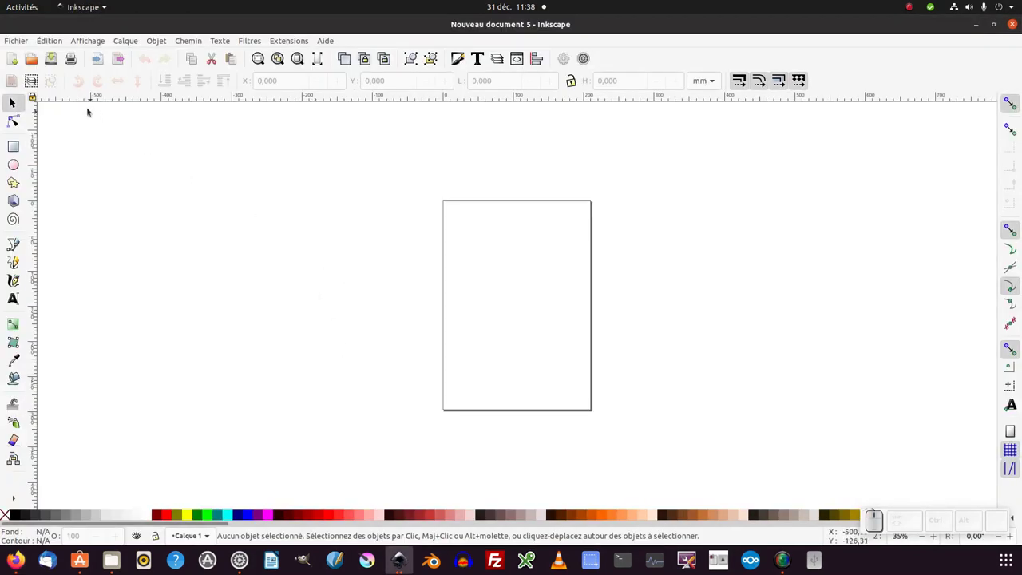
# - Import paint-strokes.png from the desktop as an embedded image with default settings
pyautogui.click(23, 41)
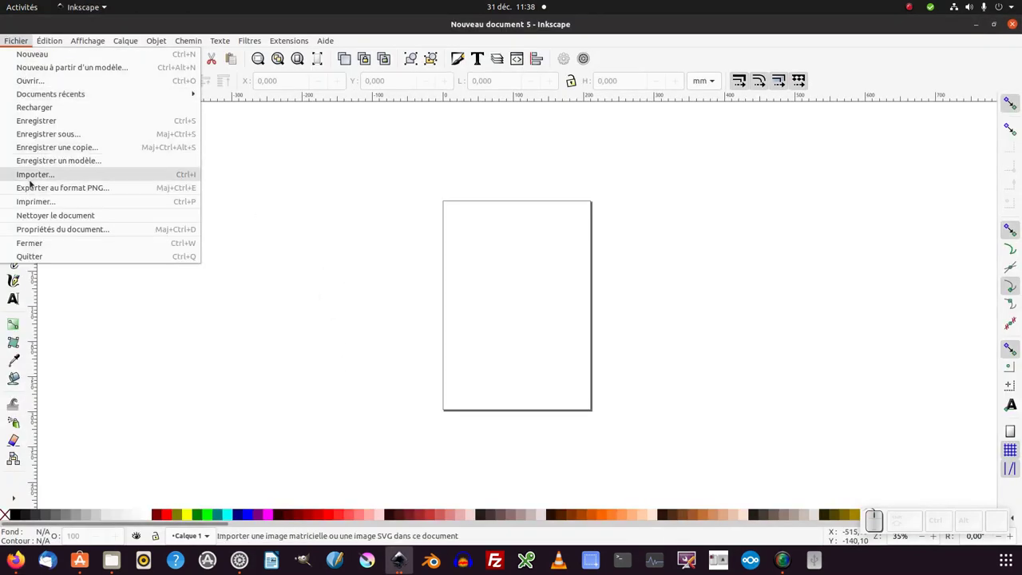
pyautogui.click(32, 181)
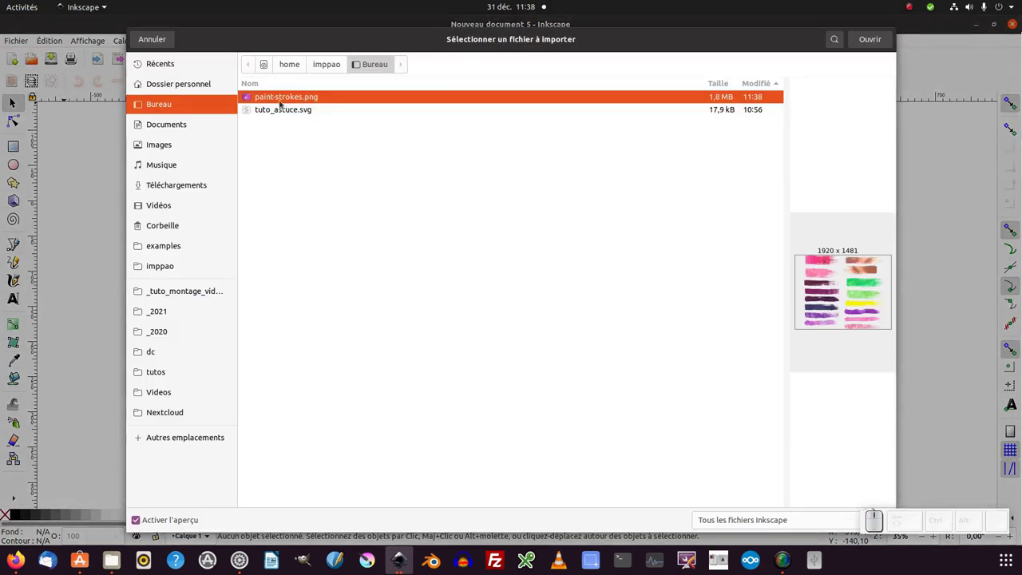
pyautogui.moveTo(284, 101); pyautogui.dragTo(333, 109)
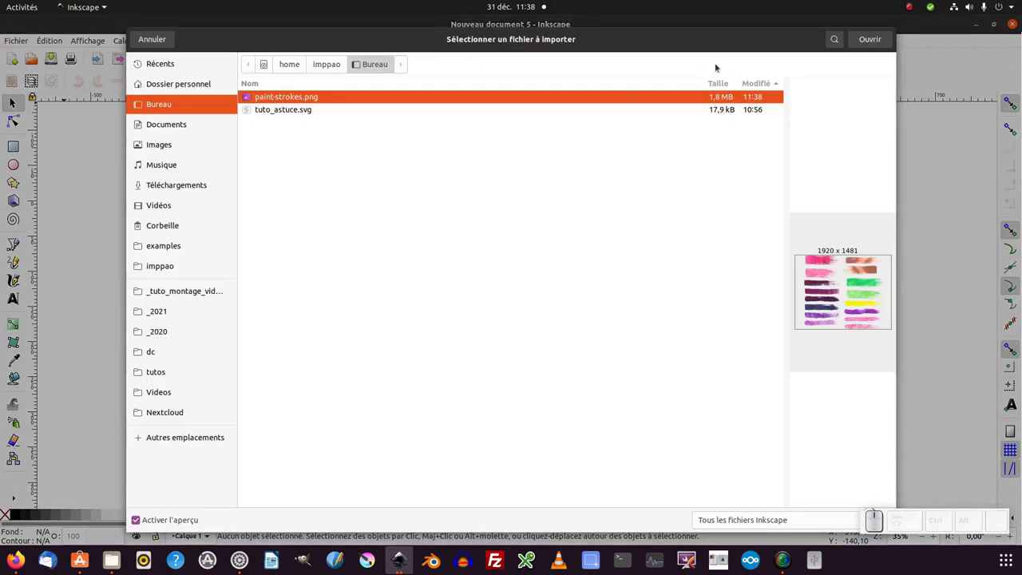
pyautogui.click(881, 40)
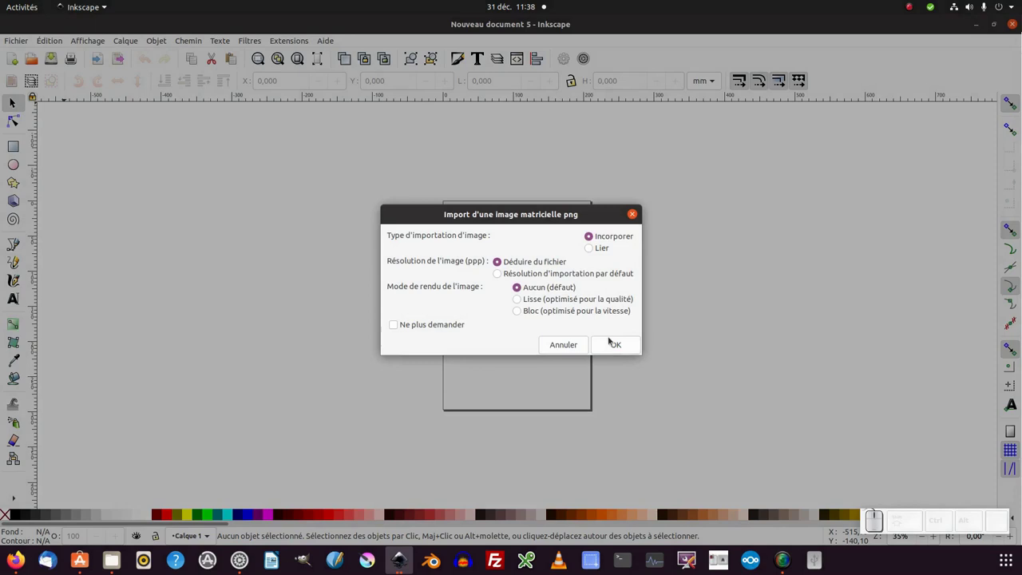
pyautogui.click(613, 346)
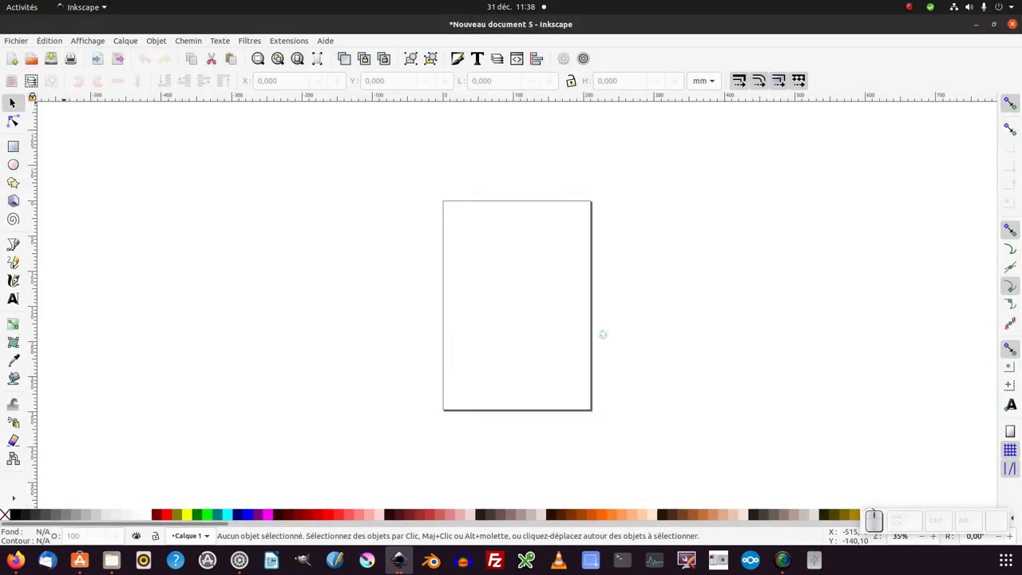
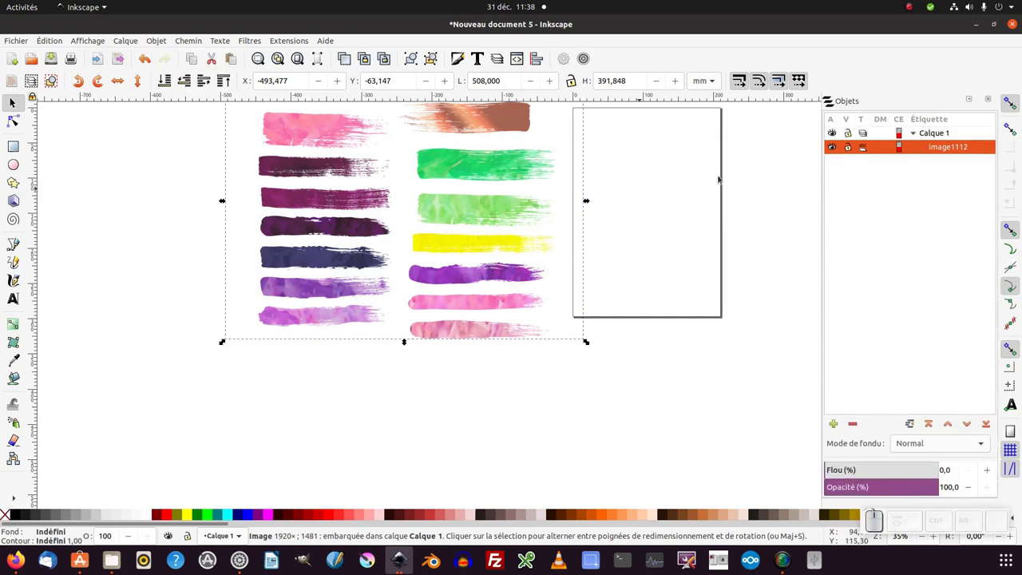
# - Toggle the imported image in the Objects panel and zoom in on the purple brush strokes
pyautogui.click(834, 153)
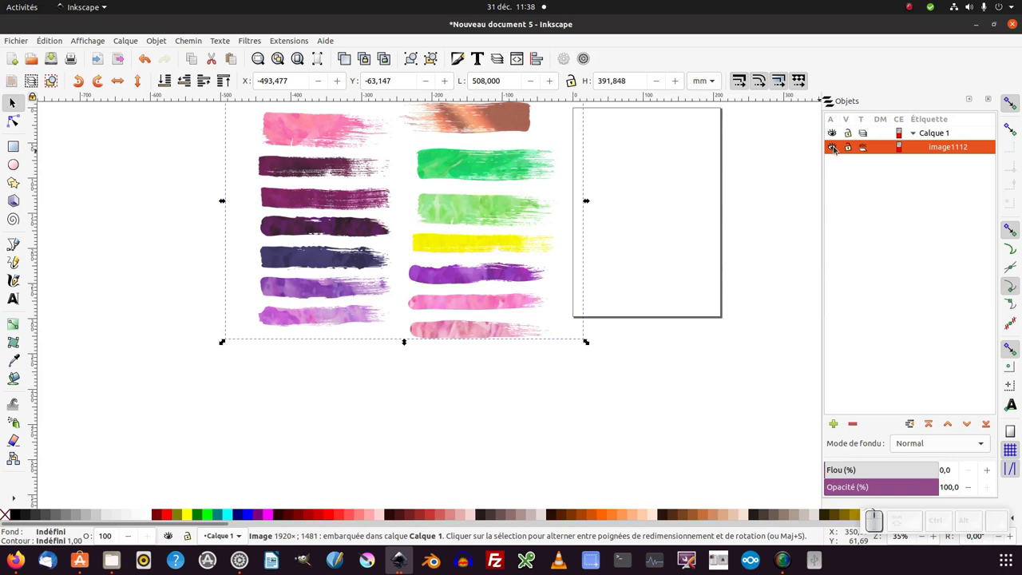
pyautogui.click(838, 149)
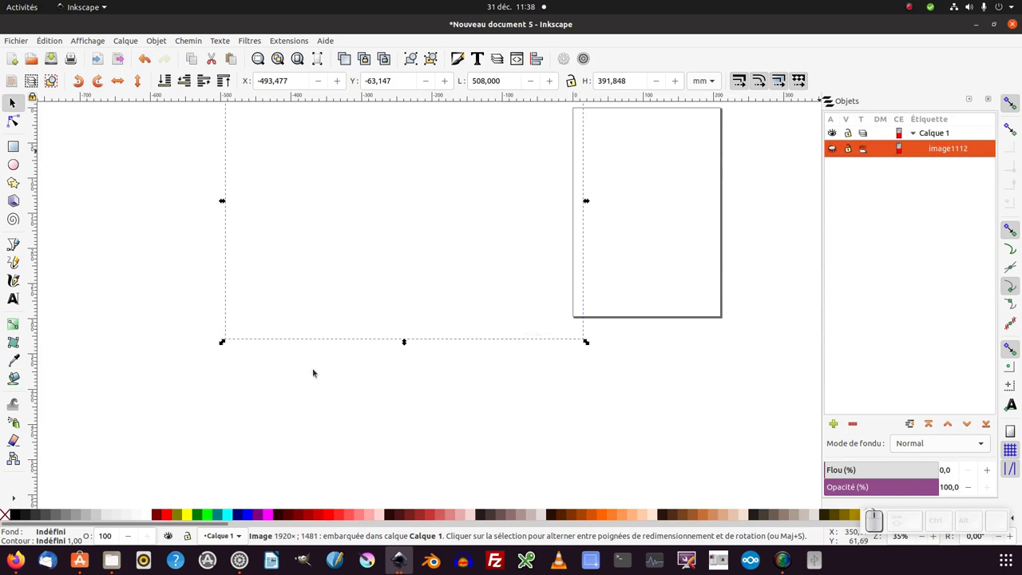
pyautogui.middleClick(311, 314)
pyautogui.scroll(3)
pyautogui.middleClick(312, 318)
pyautogui.middleClick(314, 319)
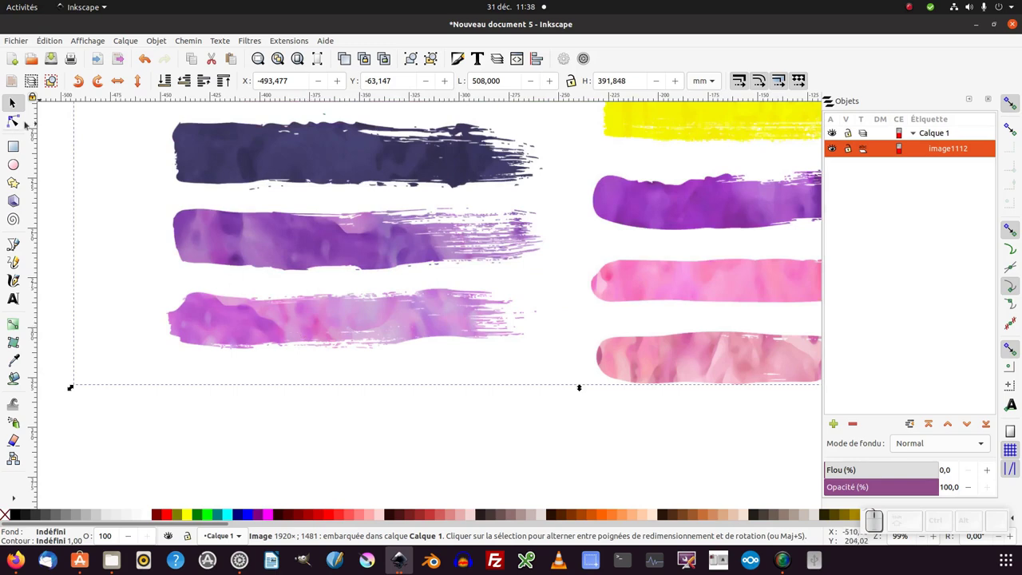
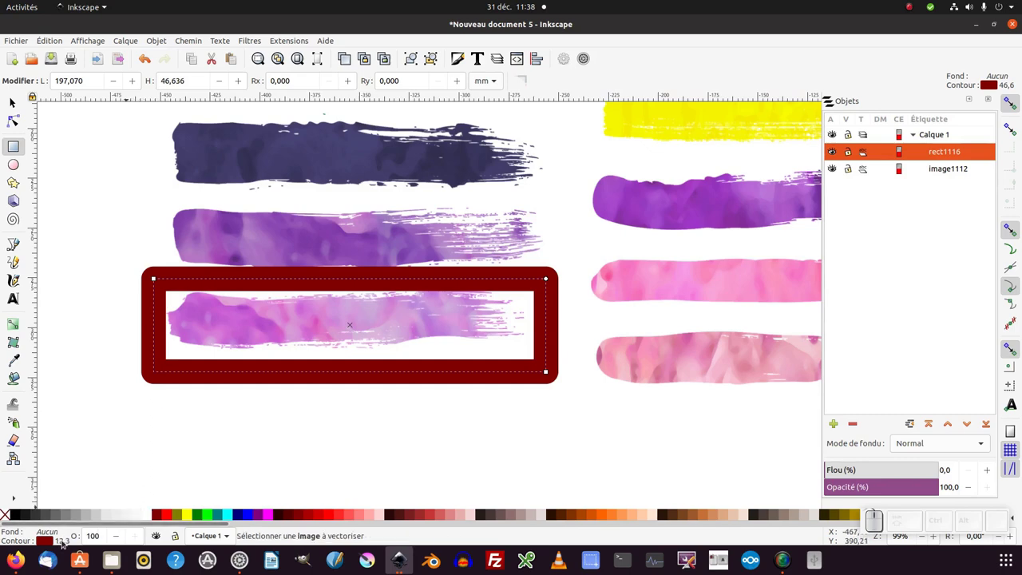
# - Reduce the rectangle's stroke width to about 0.5 mm and return to the Selection tool
pyautogui.scroll(-3)
pyautogui.scroll(-3)
pyautogui.scroll(-3)
pyautogui.scroll(-3)
pyautogui.scroll(-3)
pyautogui.scroll(-3)
pyautogui.scroll(-3)
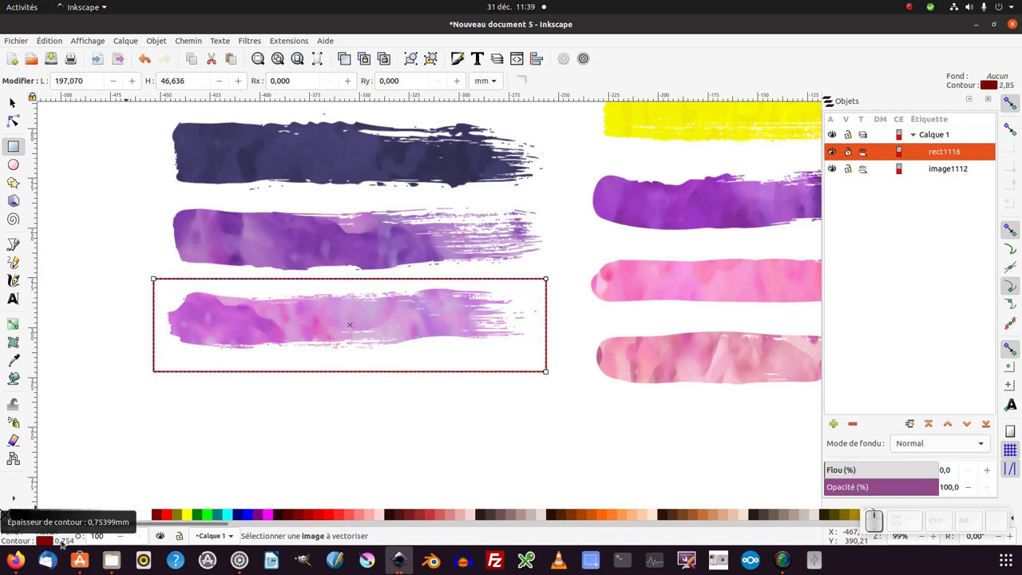
pyautogui.scroll(-3)
pyautogui.click(21, 110)
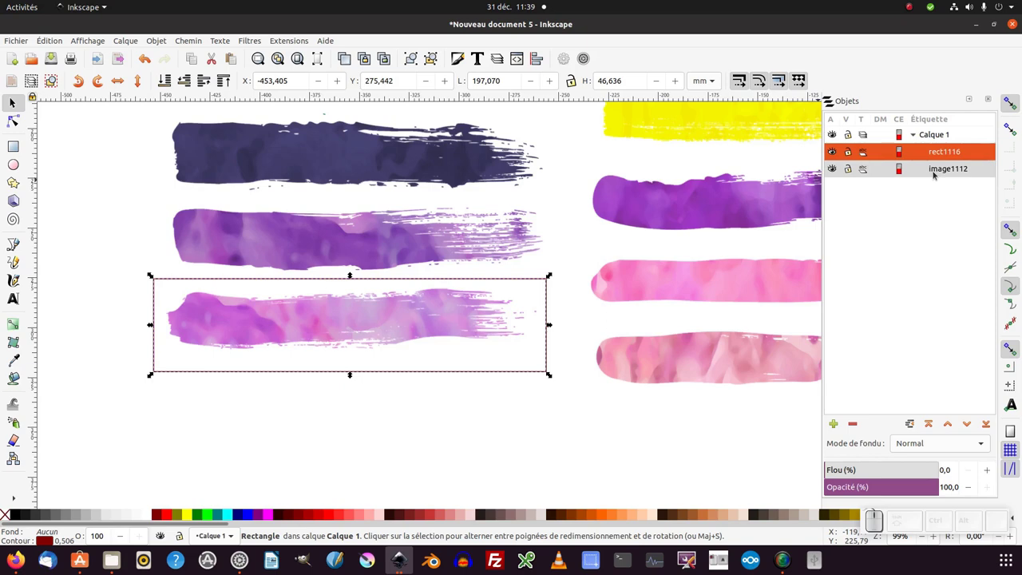
# - Select the rectangle with the image and apply Définir une découpe, clipping to group g1119
pyautogui.click(935, 173)
pyautogui.moveTo(945, 171); pyautogui.dragTo(960, 170)
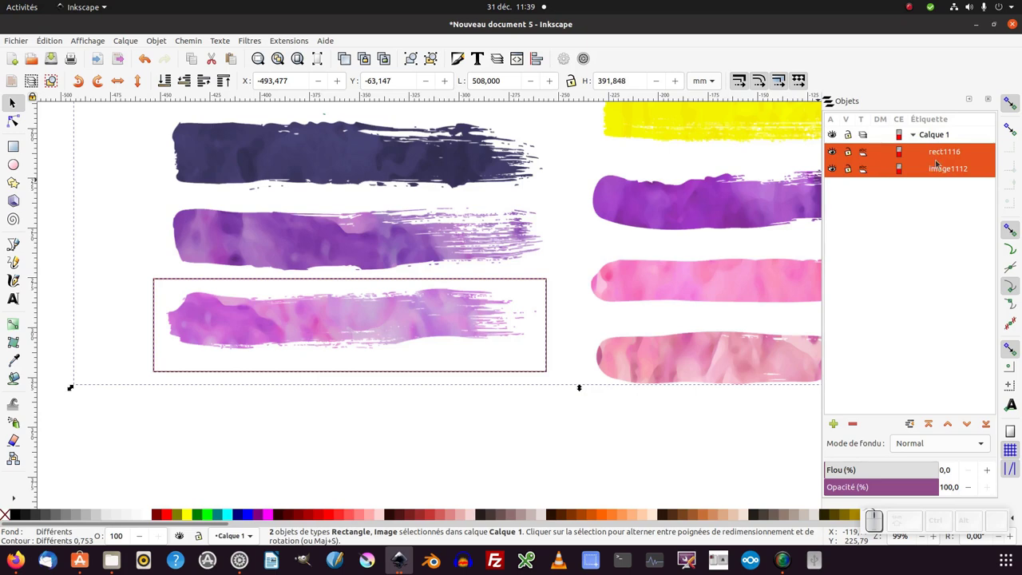
pyautogui.rightClick(938, 162)
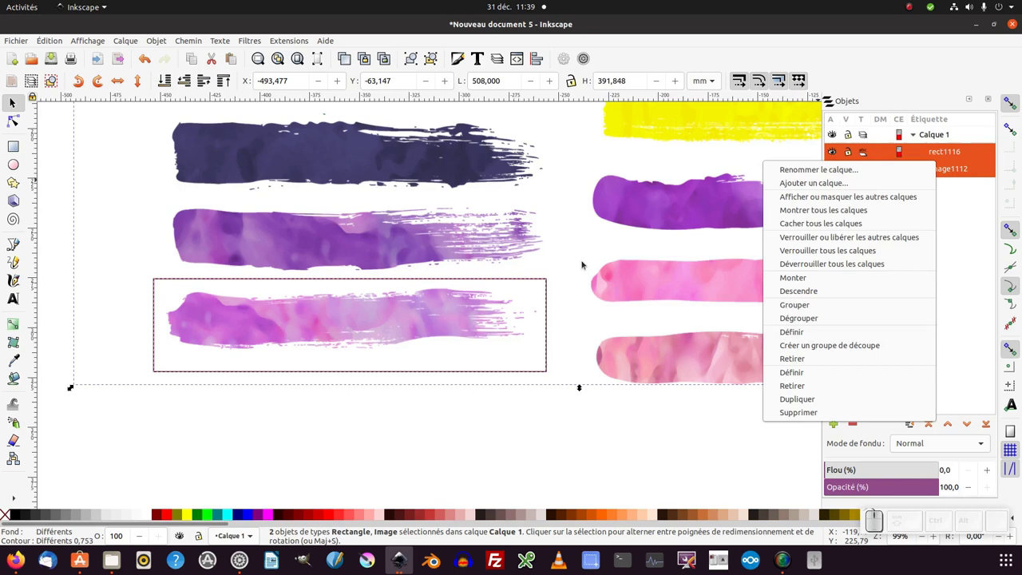
pyautogui.rightClick(411, 226)
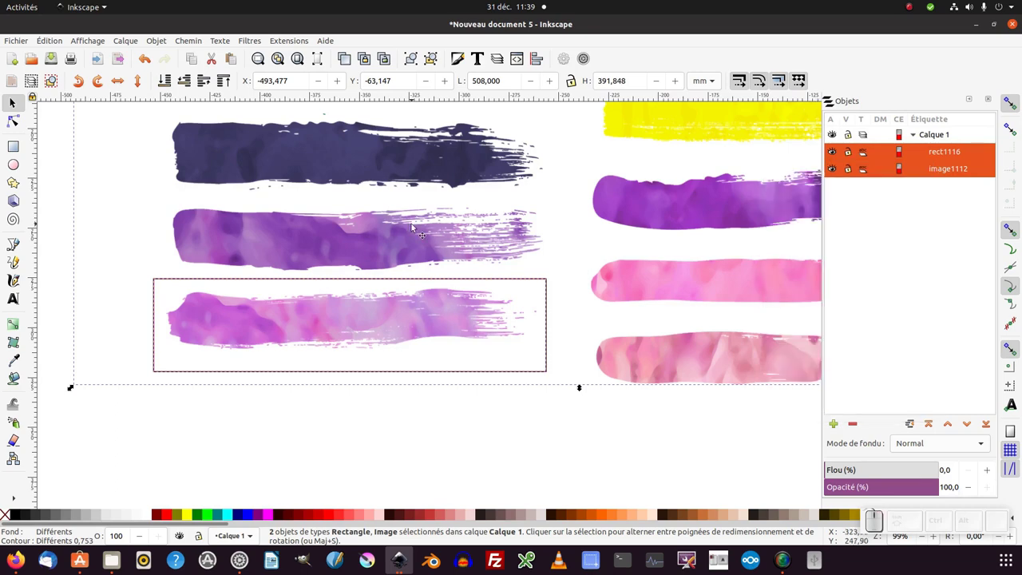
pyautogui.rightClick(414, 225)
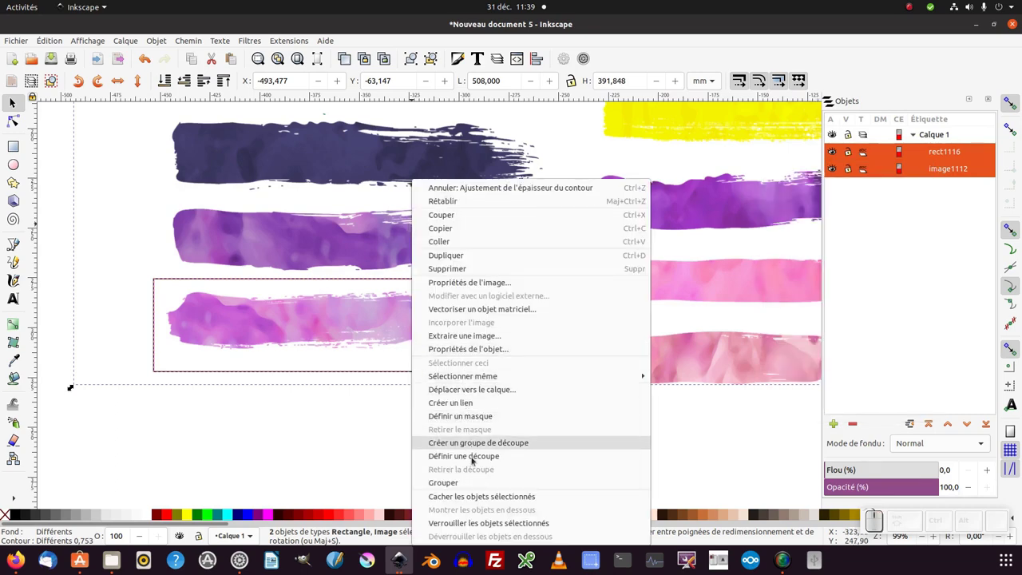
pyautogui.doubleClick(153, 35)
pyautogui.click(406, 178)
pyautogui.press('KP_Subtract')
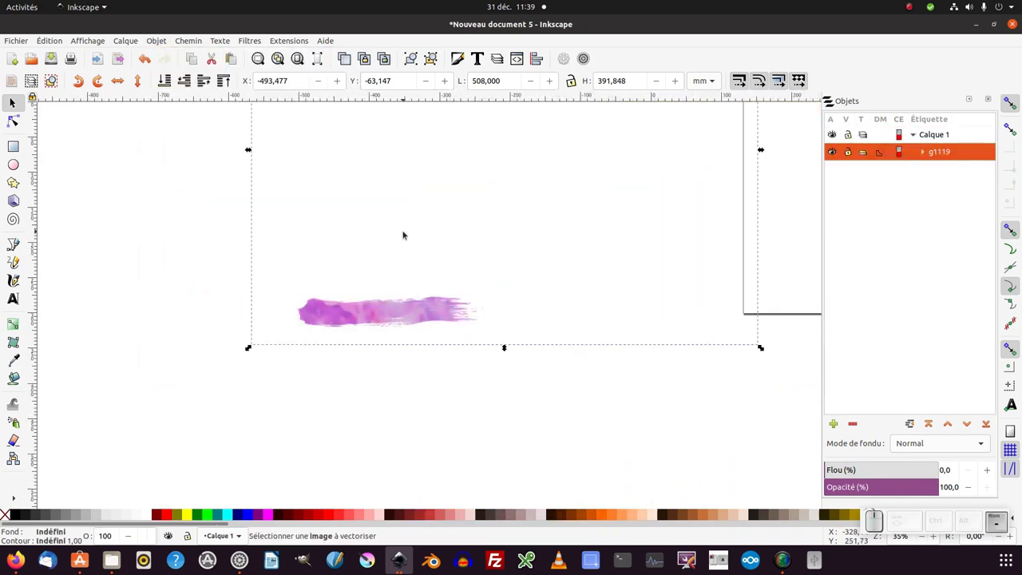
# - Switch to visual bounding boxes (group about 197 × 47 mm) and move the stroke slightly left
pyautogui.click(407, 234)
pyautogui.press('KP_Subtract')
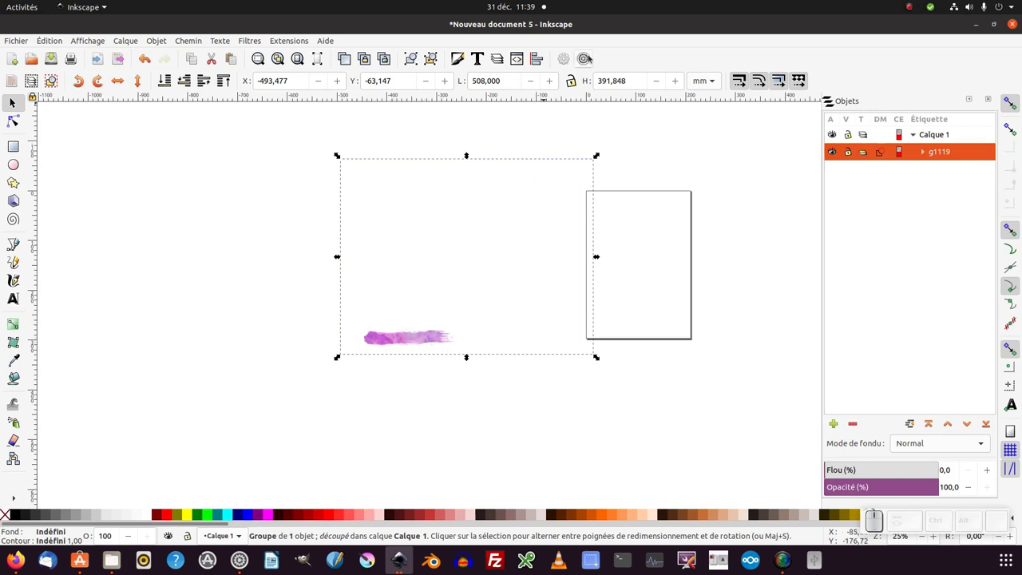
pyautogui.click(586, 57)
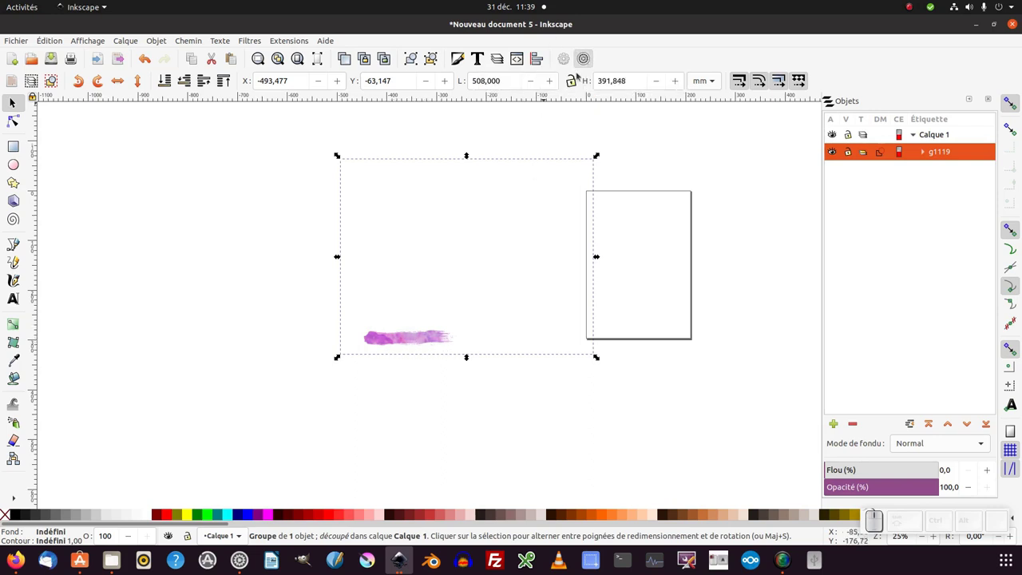
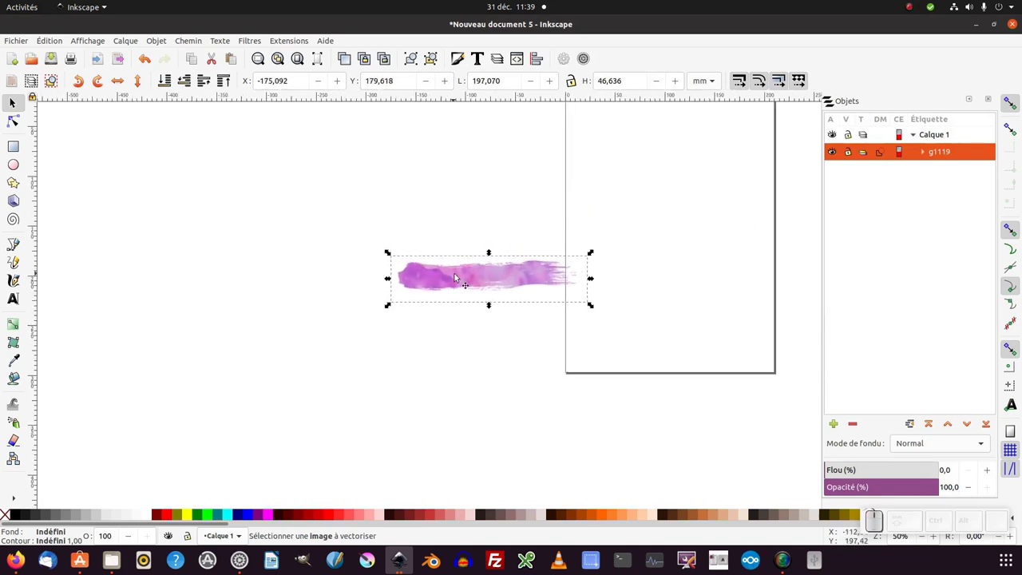
pyautogui.middleClick(556, 264)
pyautogui.scroll(3)
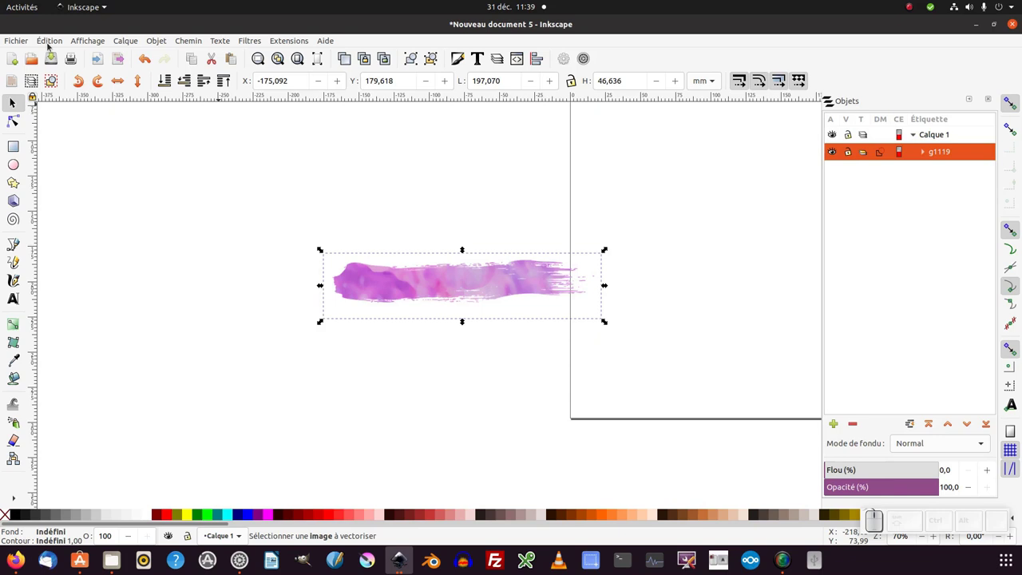
pyautogui.moveTo(353, 283); pyautogui.dragTo(102, 87)
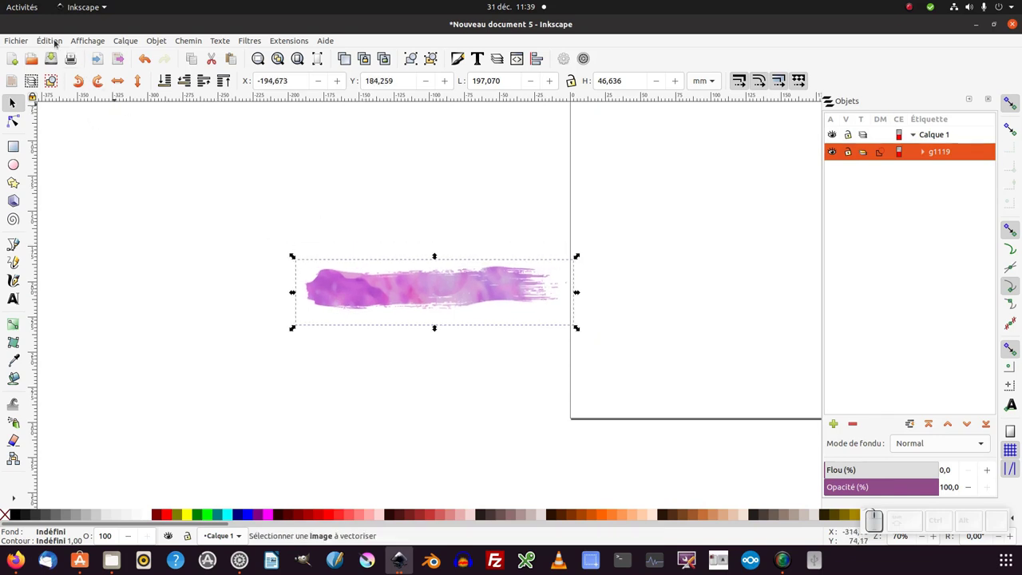
# - Bring up the Édition menu to reach the bitmap-copy command
pyautogui.click(59, 43)
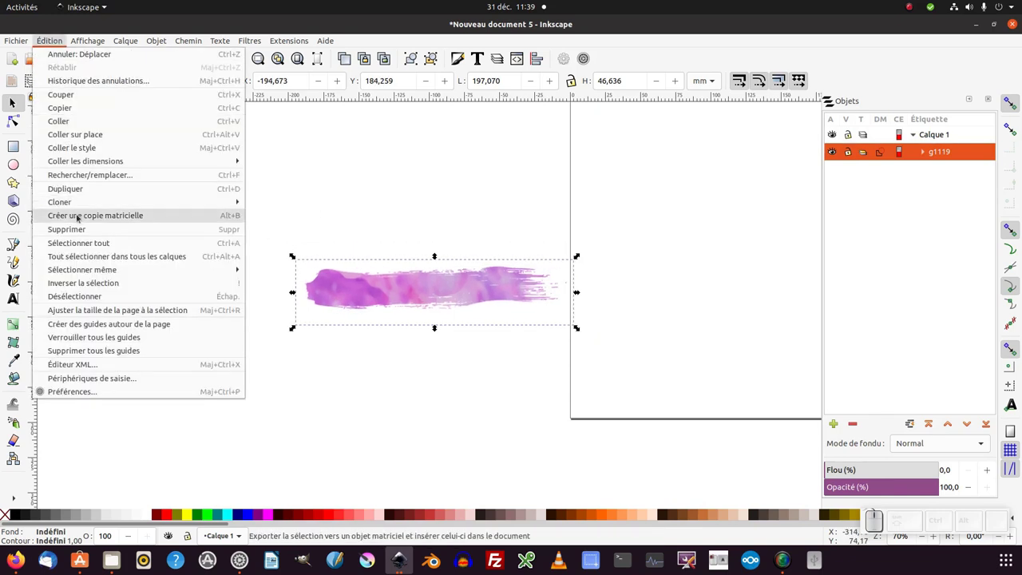
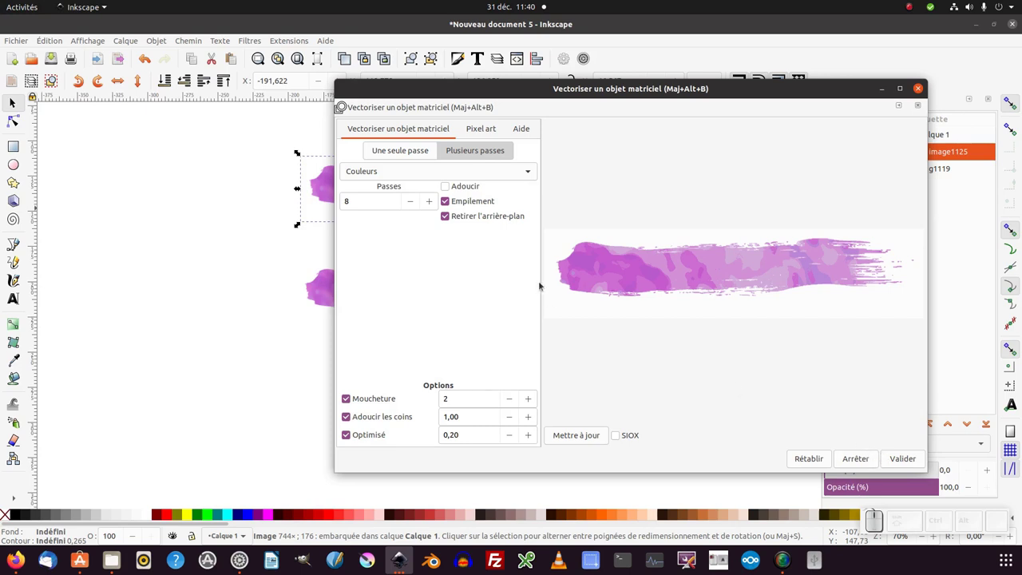
# - Try different colour pass counts, refreshing the trace preview, and settle on 8 passes
pyautogui.click(415, 203)
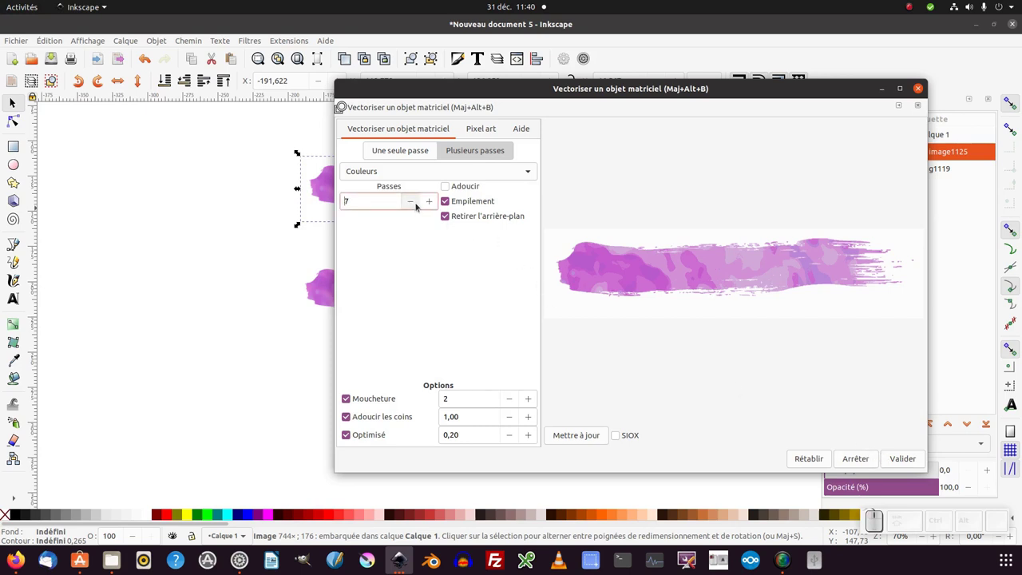
pyautogui.click(568, 440)
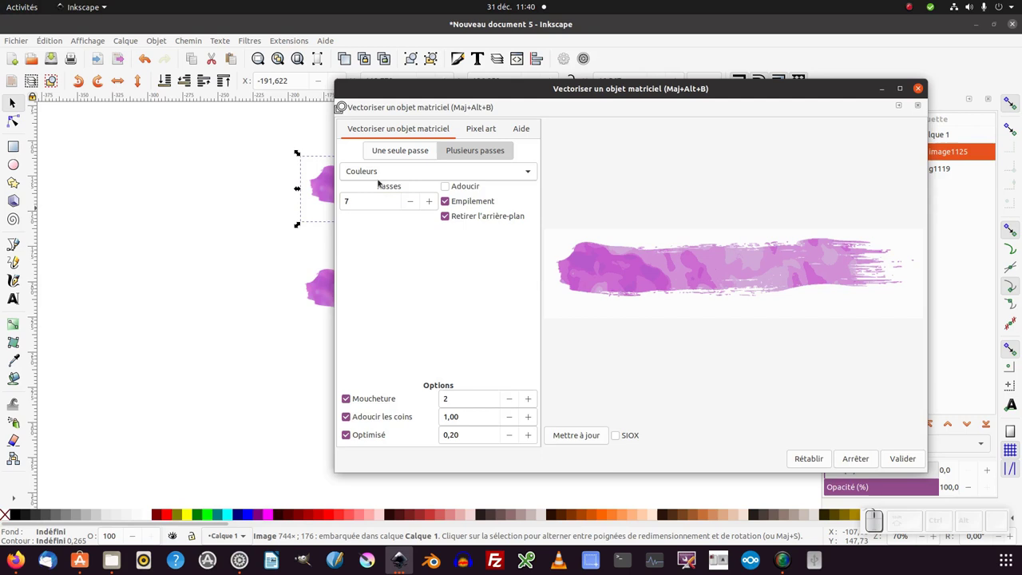
pyautogui.click(431, 204)
pyautogui.click(592, 435)
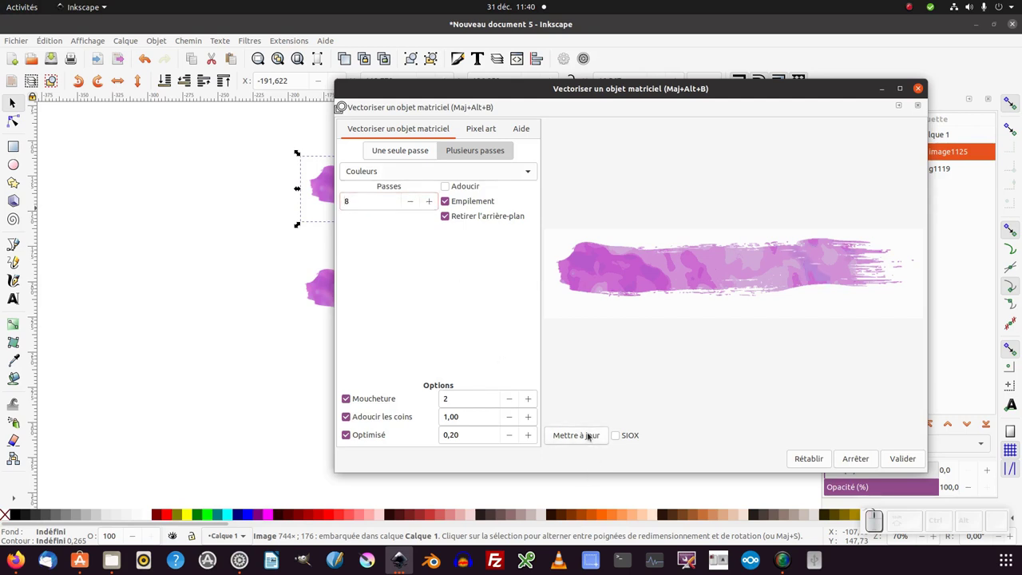
pyautogui.moveTo(429, 206); pyautogui.dragTo(539, 419)
pyautogui.click(578, 438)
pyautogui.click(412, 204)
pyautogui.click(569, 443)
pyautogui.click(416, 195)
pyautogui.click(415, 211)
pyautogui.click(574, 439)
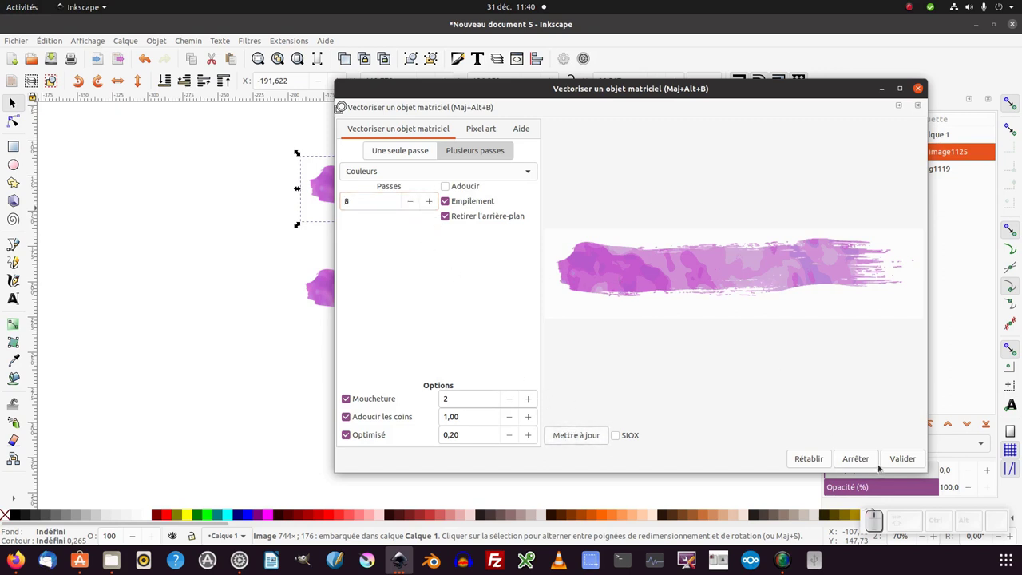
# - Apply the trace to create vector group g1127 and close the tracing dialog
pyautogui.click(896, 457)
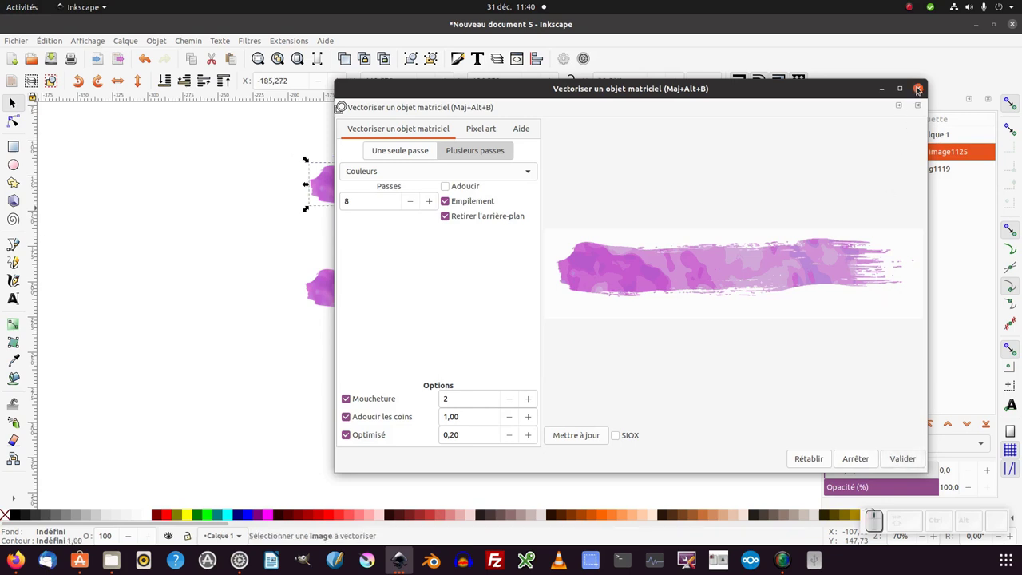
pyautogui.click(920, 88)
pyautogui.click(636, 308)
pyautogui.middleClick(626, 275)
# - Step through the entries in the Objets panel to inspect the traced result
pyautogui.moveTo(446, 271); pyautogui.dragTo(438, 185)
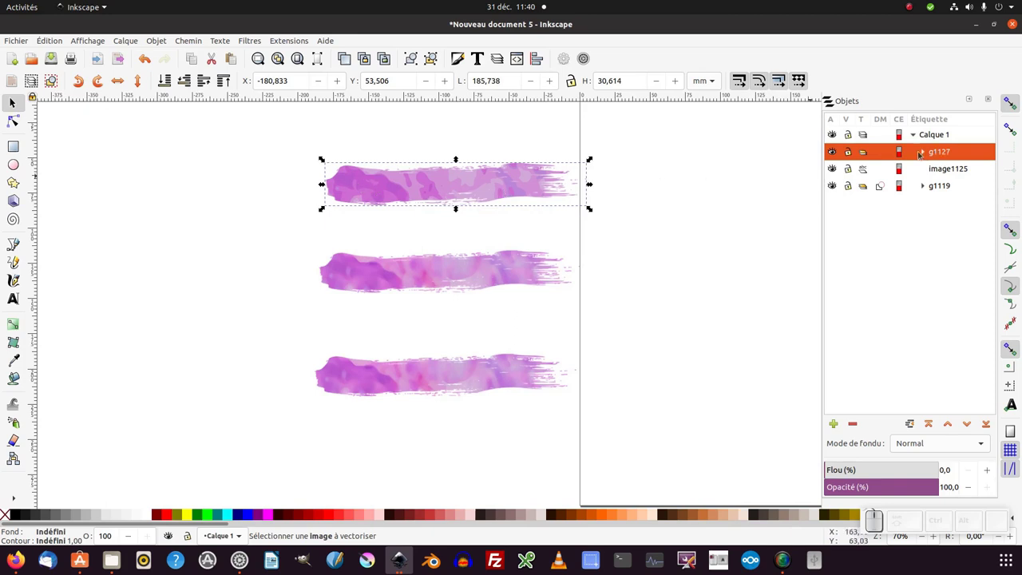
pyautogui.click(921, 153)
pyautogui.click(946, 171)
pyautogui.click(949, 188)
pyautogui.click(954, 208)
pyautogui.click(952, 231)
pyautogui.click(950, 253)
pyautogui.click(932, 157)
pyautogui.middleClick(609, 258)
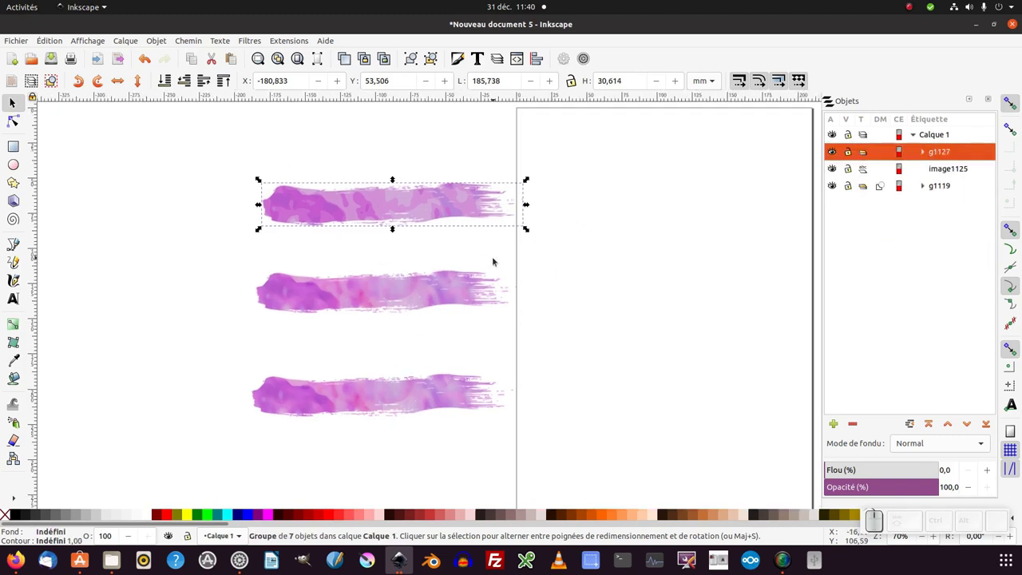
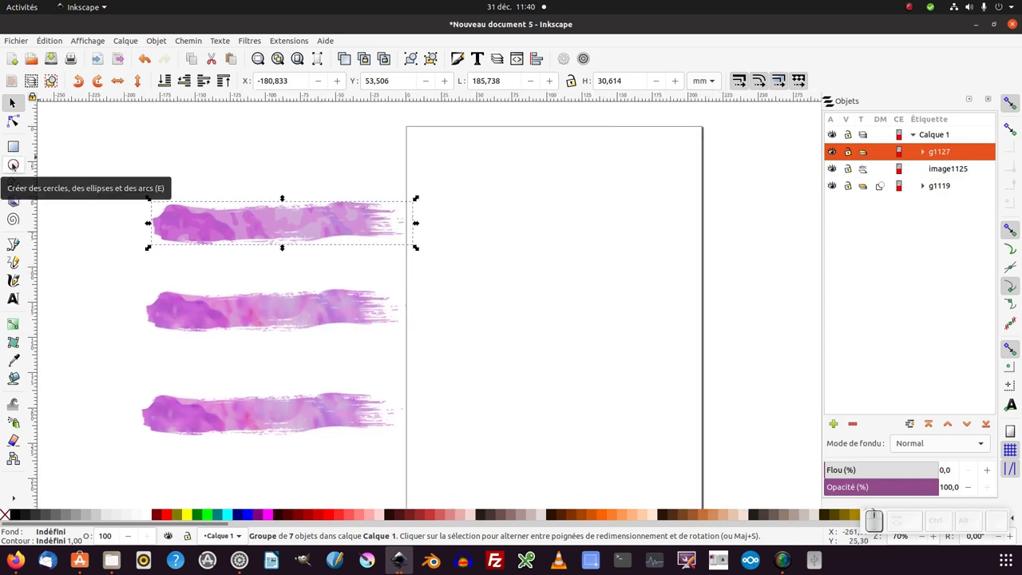
# - Expand group g1127 to show paths path1129–path1141 and deselect everything
pyautogui.click(927, 152)
pyautogui.click(957, 175)
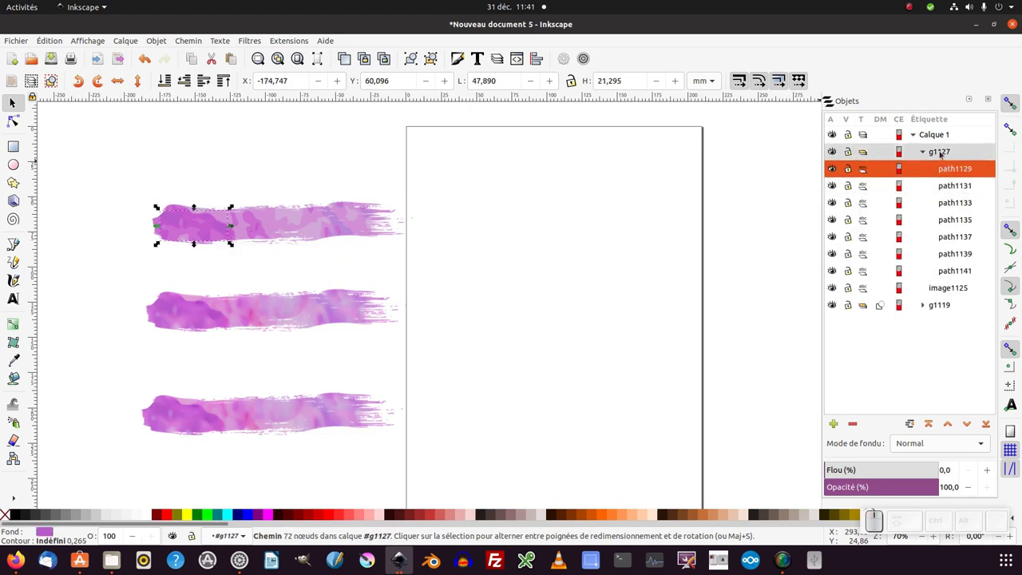
pyautogui.click(941, 136)
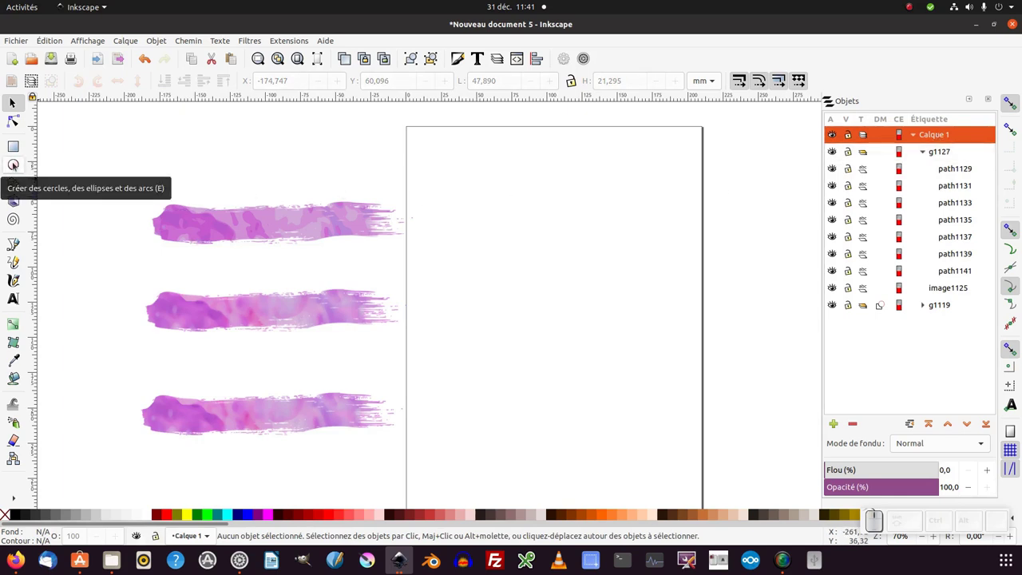
# - Draw a large dark-red outlined circle on the right of the page with the Ellipse tool
pyautogui.click(14, 164)
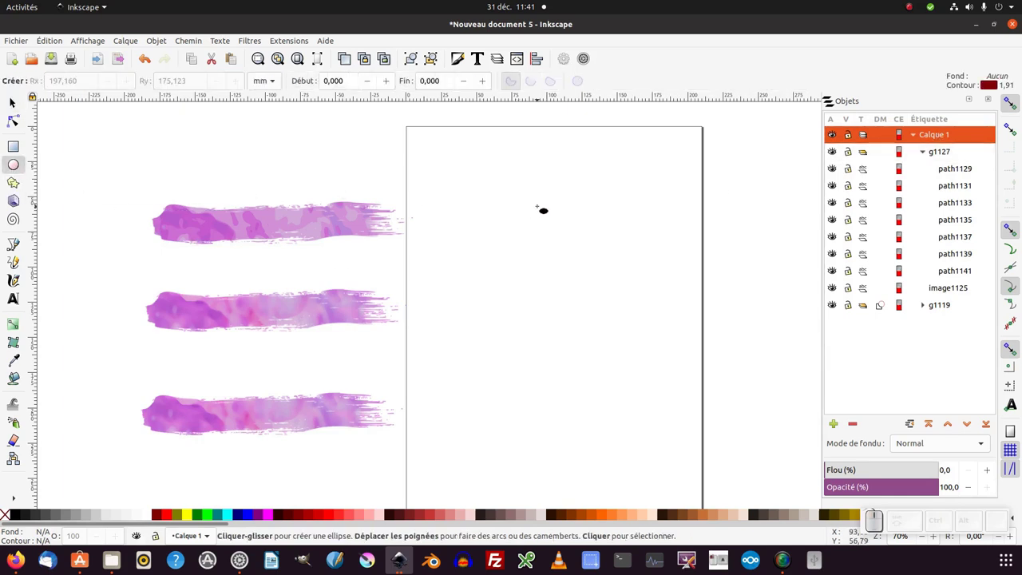
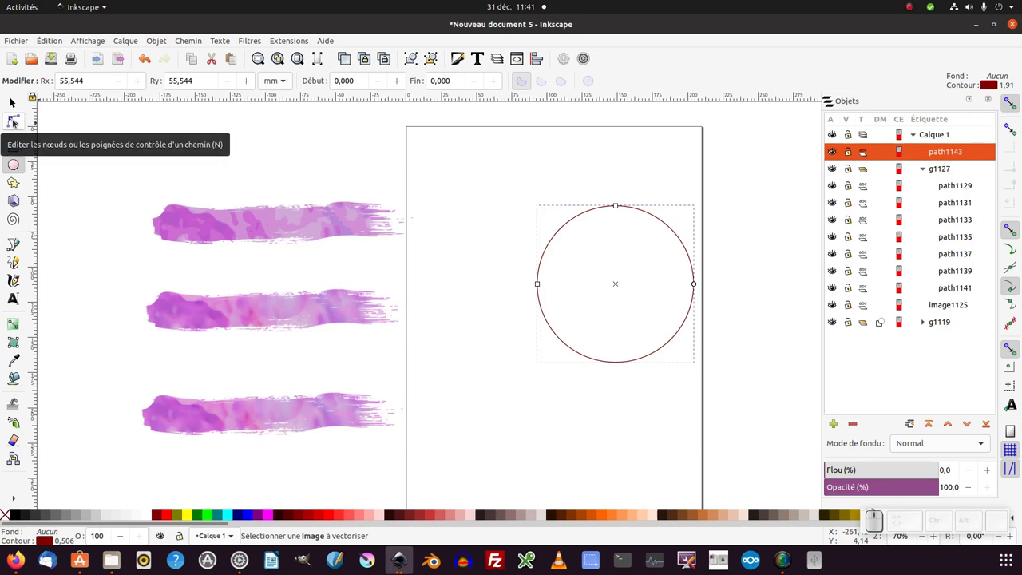
pyautogui.click(17, 122)
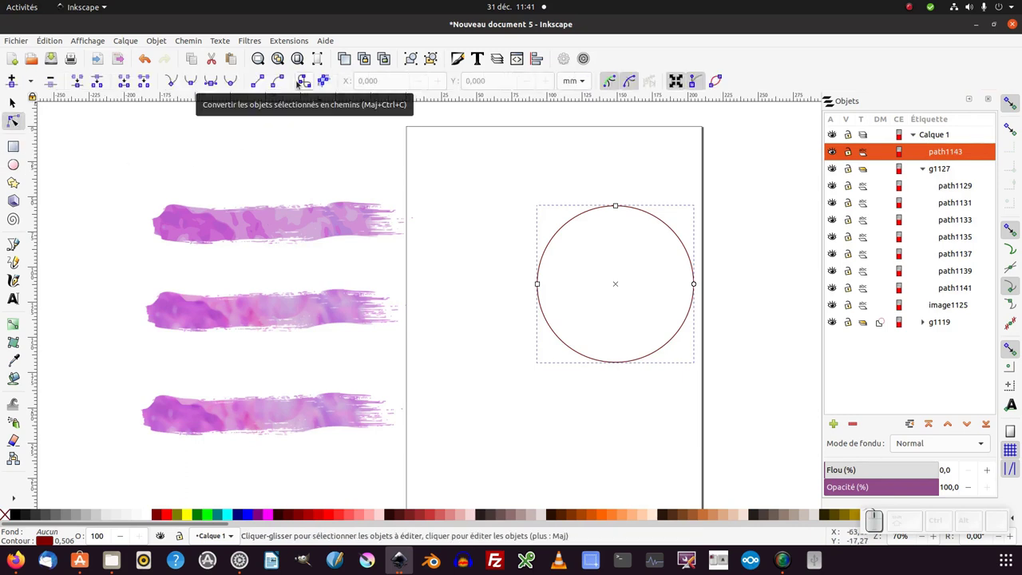
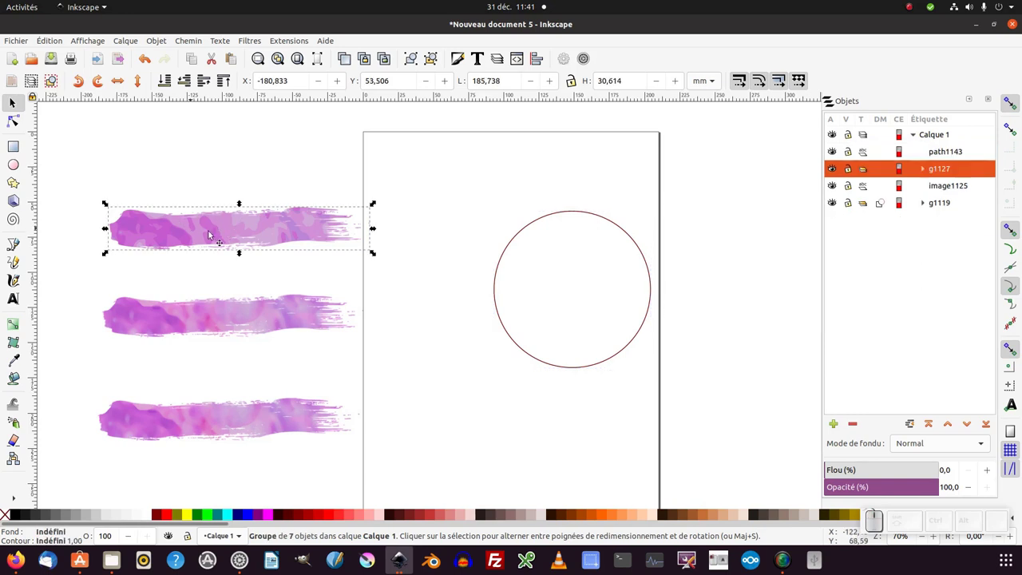
# - Apply the Courber (Bend) path effect to the top purple brush-stroke group via a 'courb' search
pyautogui.click(192, 45)
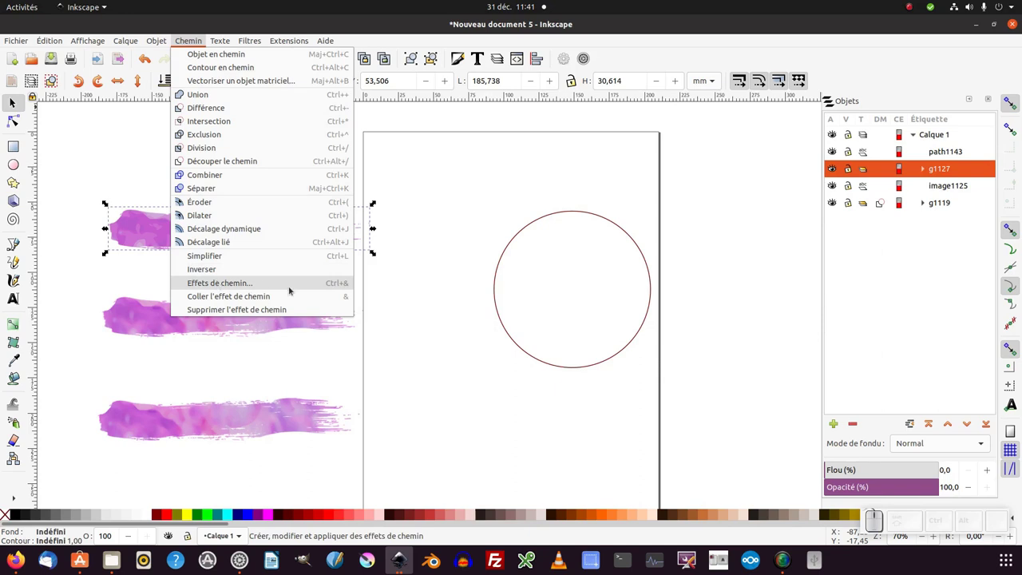
pyautogui.click(326, 283)
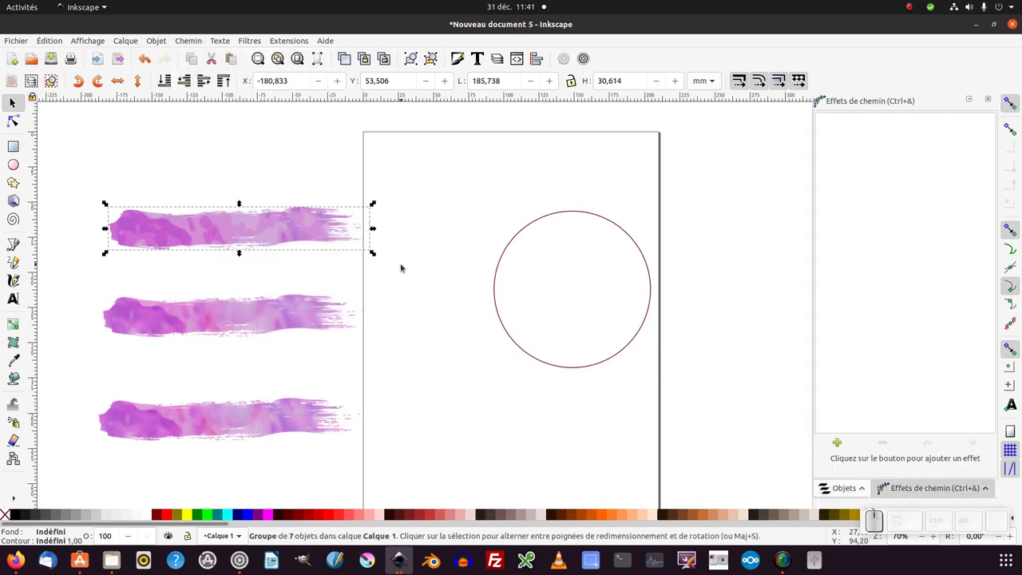
pyautogui.click(820, 95)
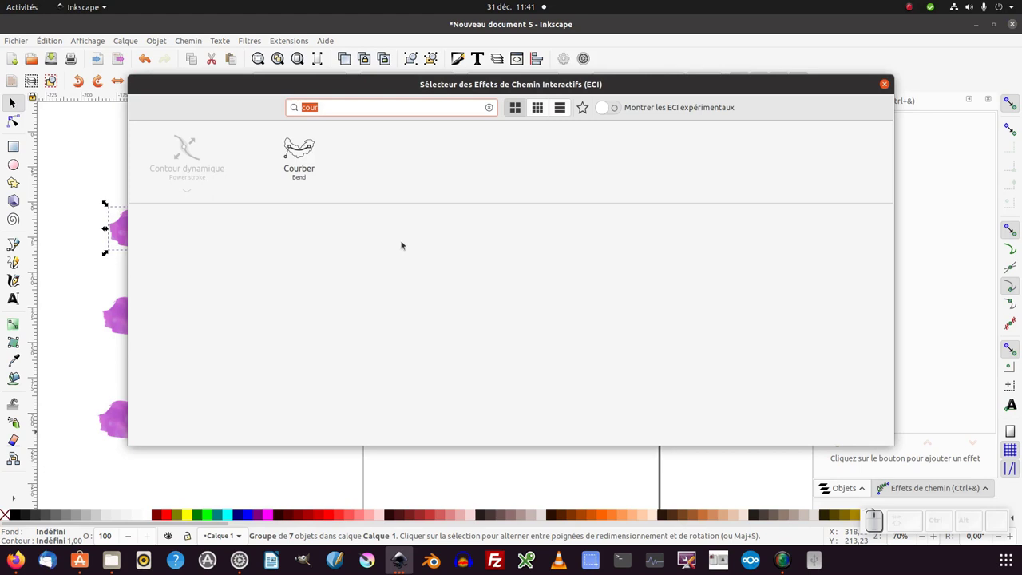
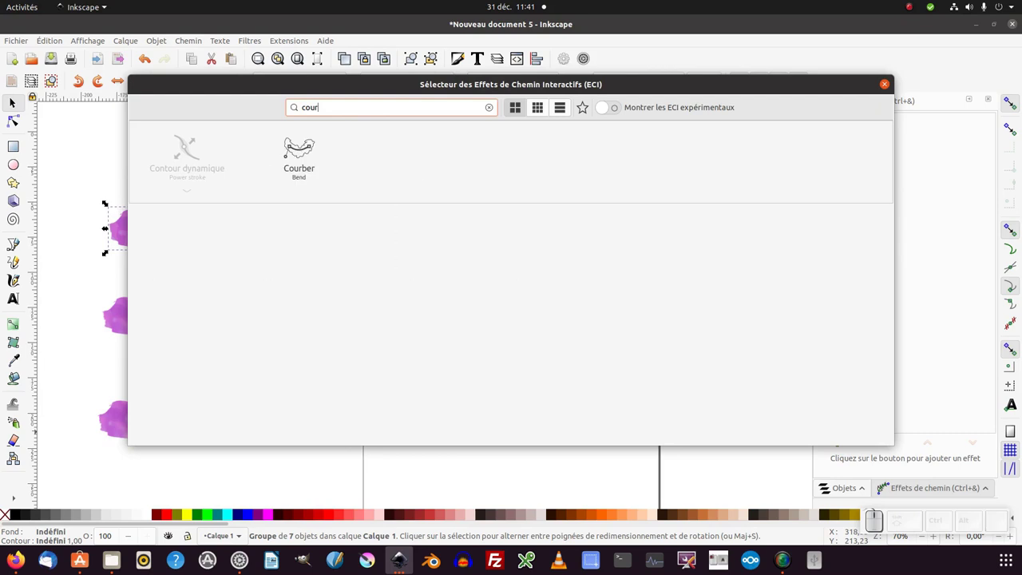
pyautogui.press('b')
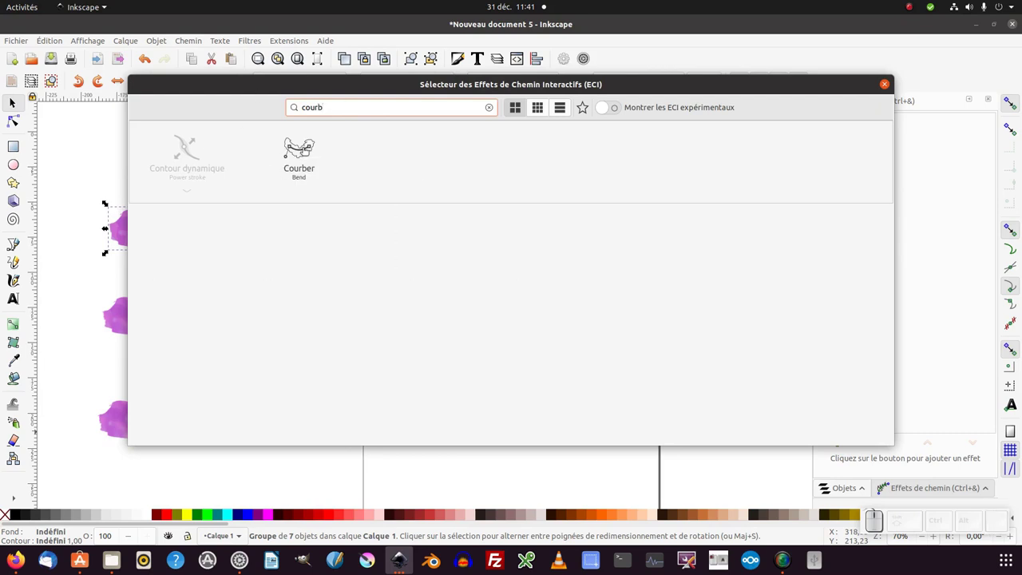
pyautogui.click(305, 151)
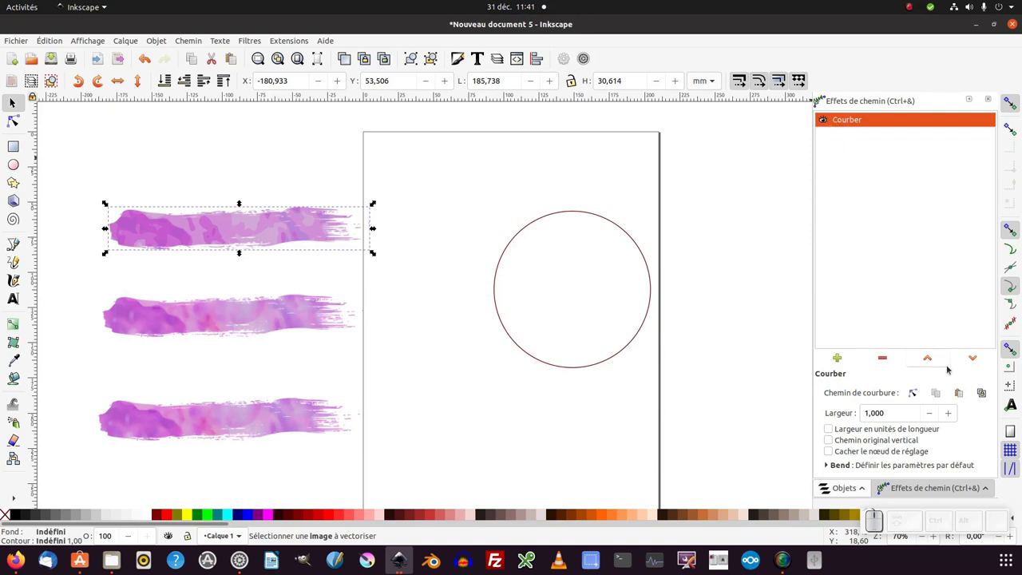
# - Select the circle and copy its path to the clipboard
pyautogui.click(821, 95)
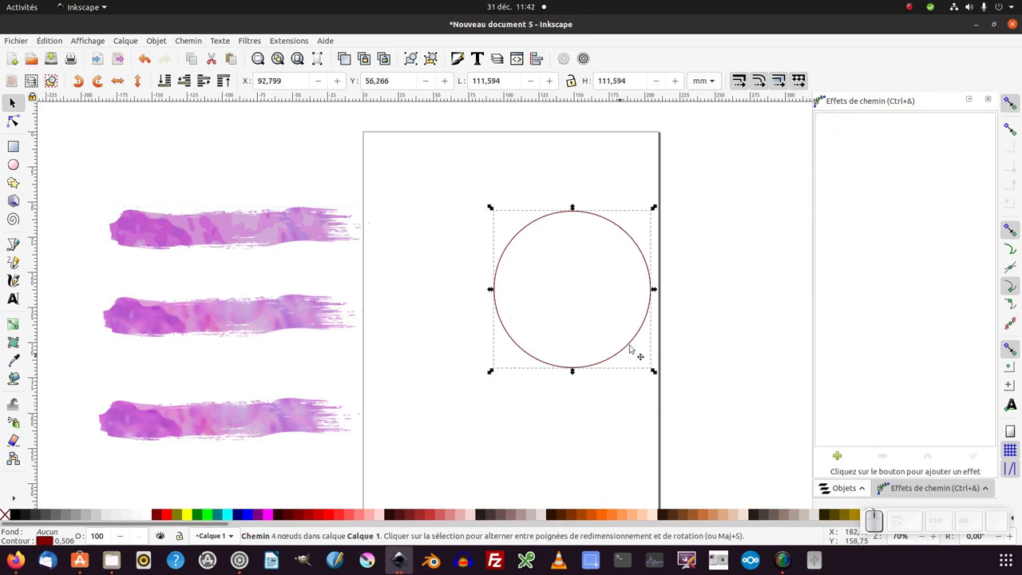
pyautogui.click(820, 95)
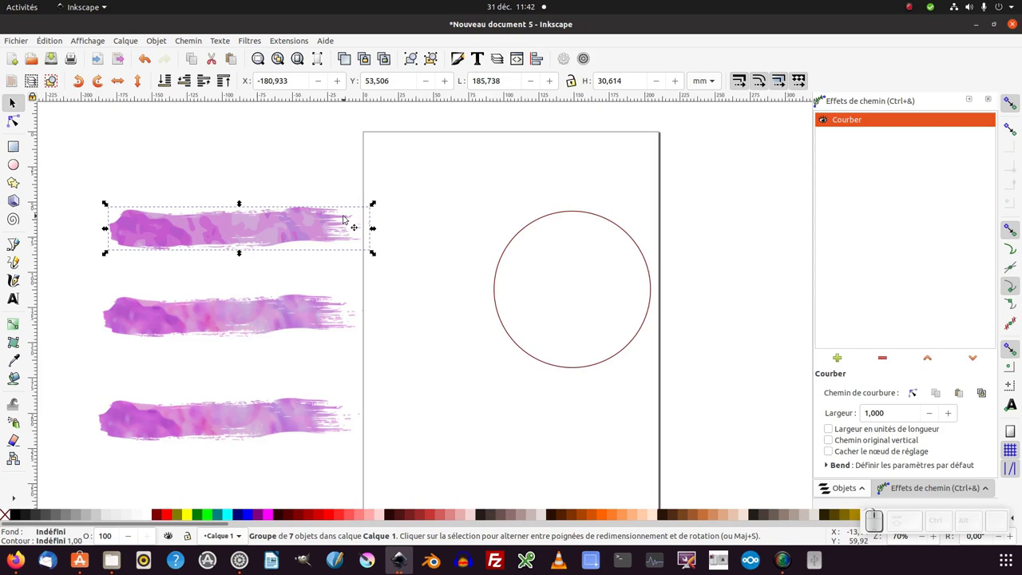
pyautogui.click(821, 95)
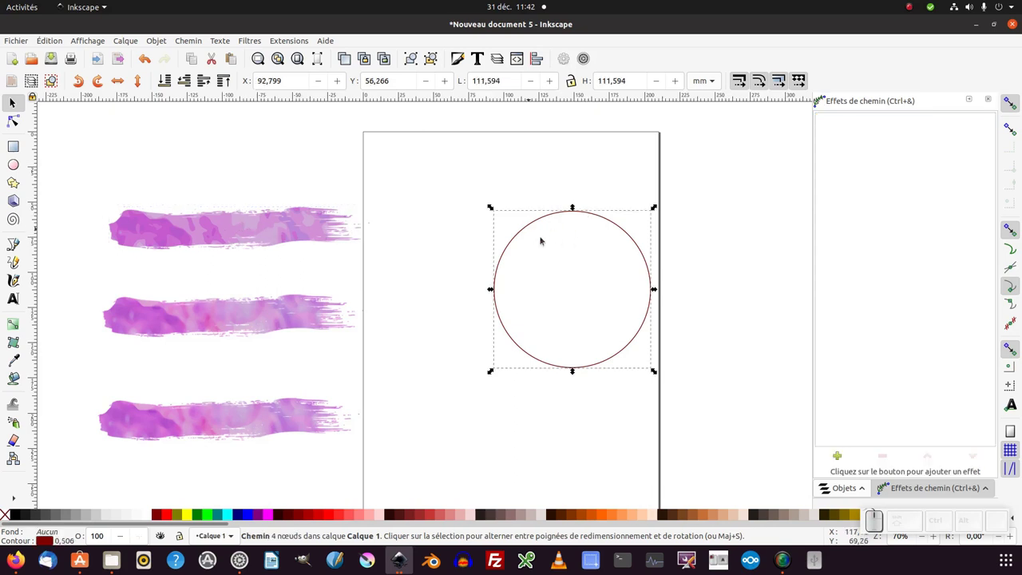
pyautogui.click(821, 95)
pyautogui.click(821, 95)
pyautogui.click(821, 95)
pyautogui.click(821, 95)
pyautogui.press('ctrl+c')
# - Paste the circle as the Bend path so the top brush stroke curls into a painted ring
pyautogui.click(821, 95)
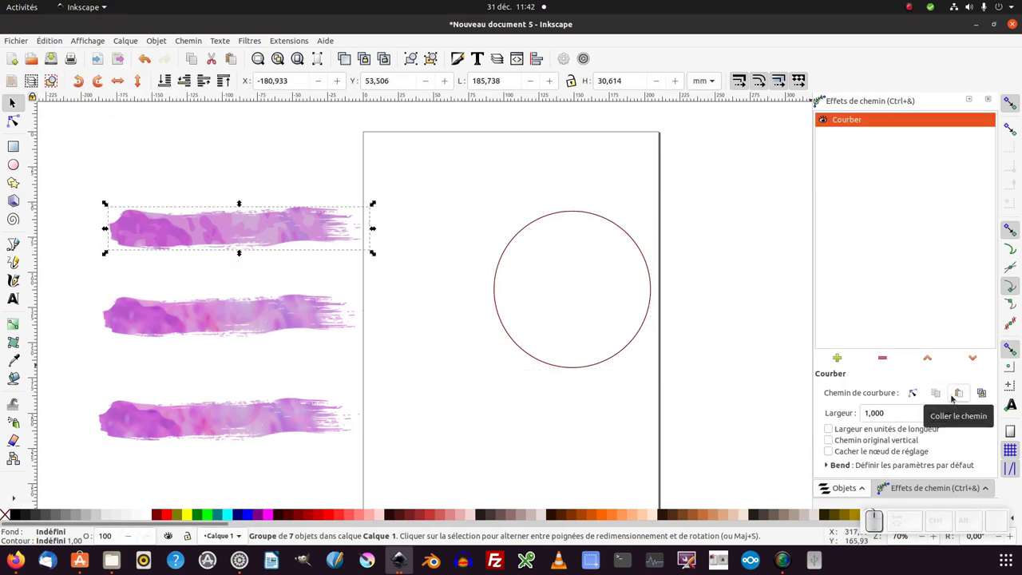
pyautogui.click(821, 95)
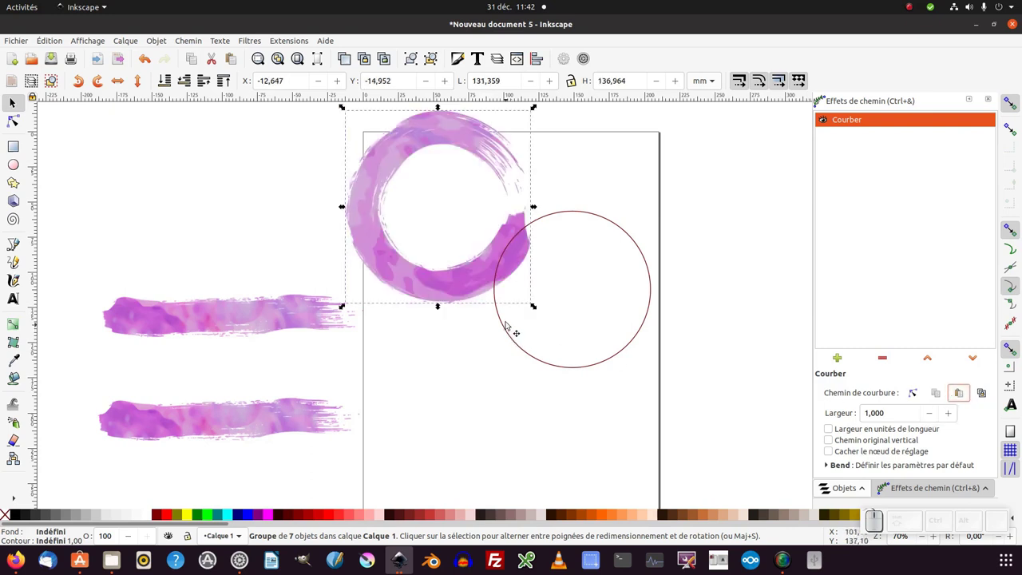
pyautogui.middleClick(821, 95)
pyautogui.click(821, 95)
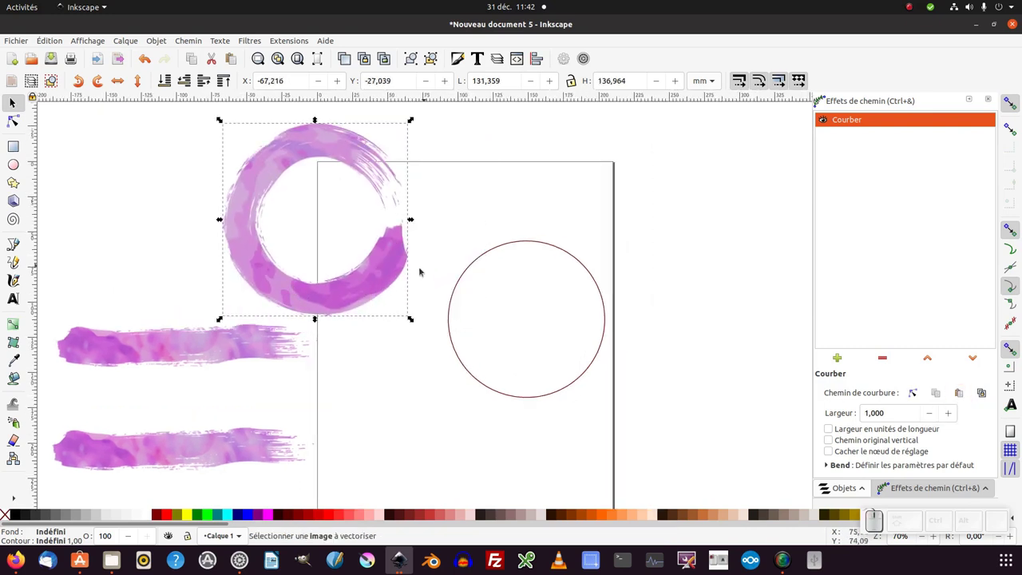
pyautogui.middleClick(820, 95)
pyautogui.scroll(-3)
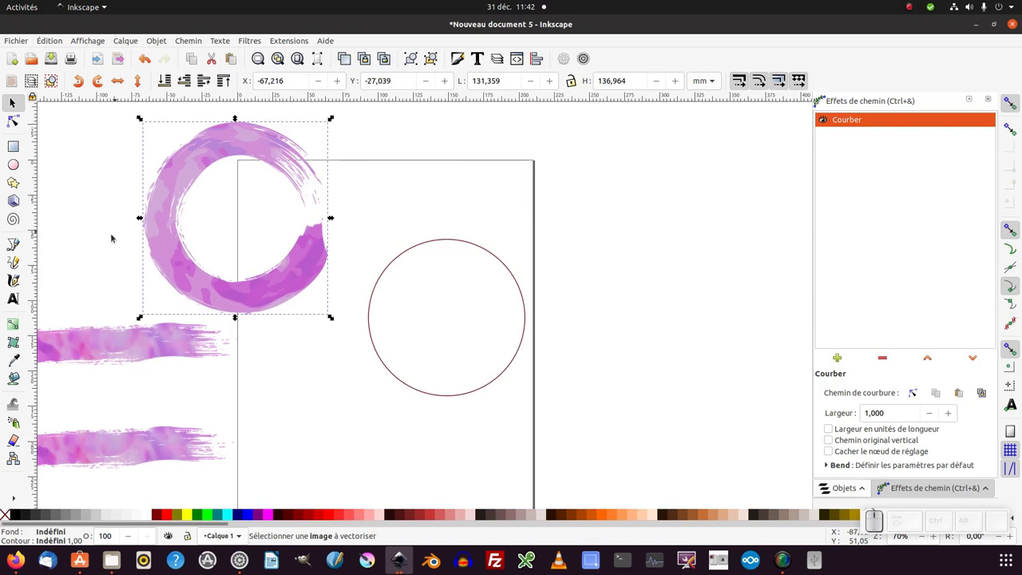
pyautogui.click(821, 95)
# - Sketch a freehand digit 2 with the Pencil tool and copy its path
pyautogui.middleClick(821, 95)
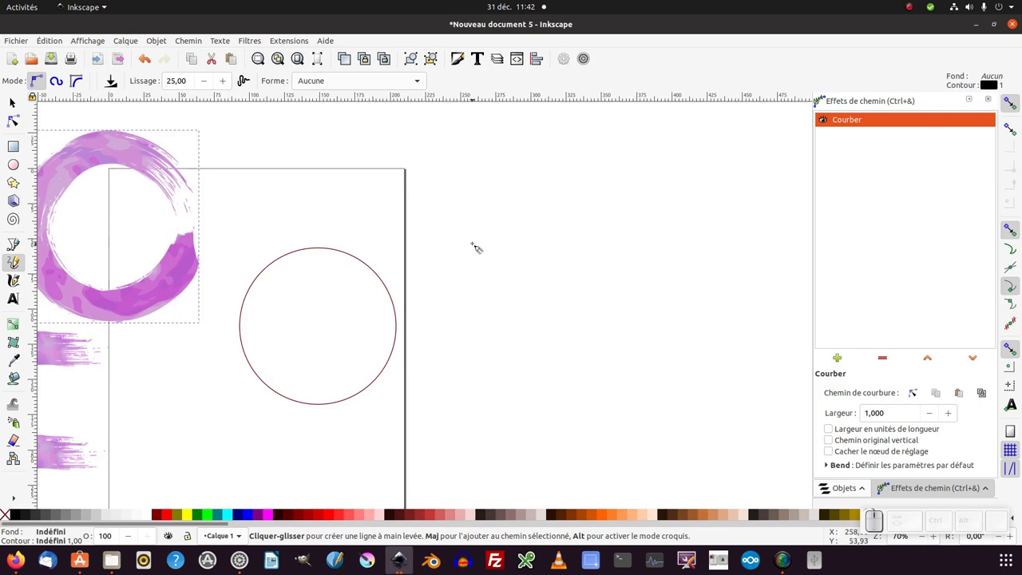
pyautogui.click(821, 95)
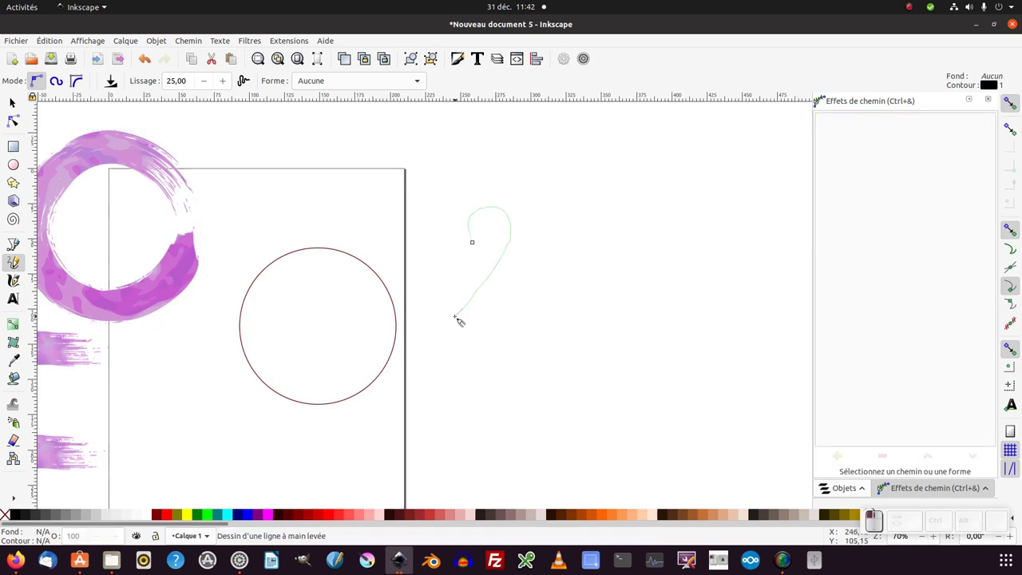
pyautogui.click(821, 95)
pyautogui.middleClick(821, 95)
pyautogui.middleClick(820, 95)
pyautogui.click(821, 95)
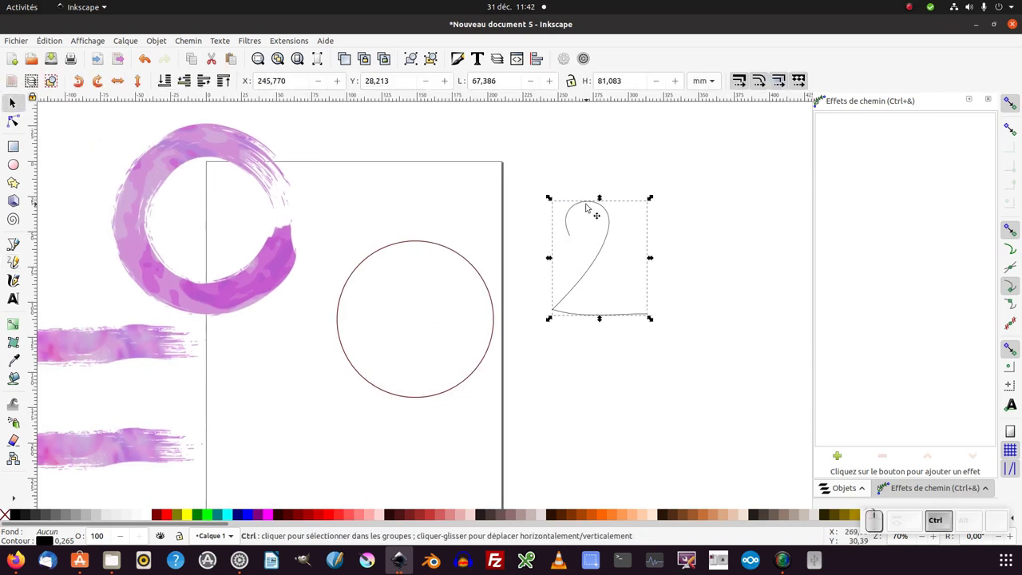
pyautogui.press('ctrl+c')
# - Paste the hand-drawn 2 as the ring's Bend path so the stroke becomes a painted 2
pyautogui.click(821, 95)
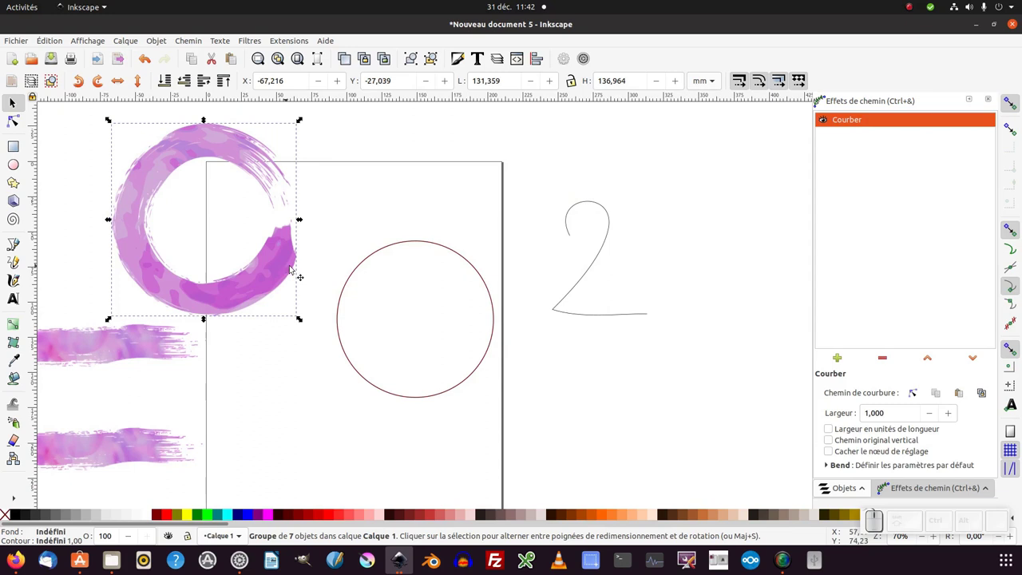
pyautogui.click(821, 95)
pyautogui.middleClick(820, 95)
pyautogui.click(821, 95)
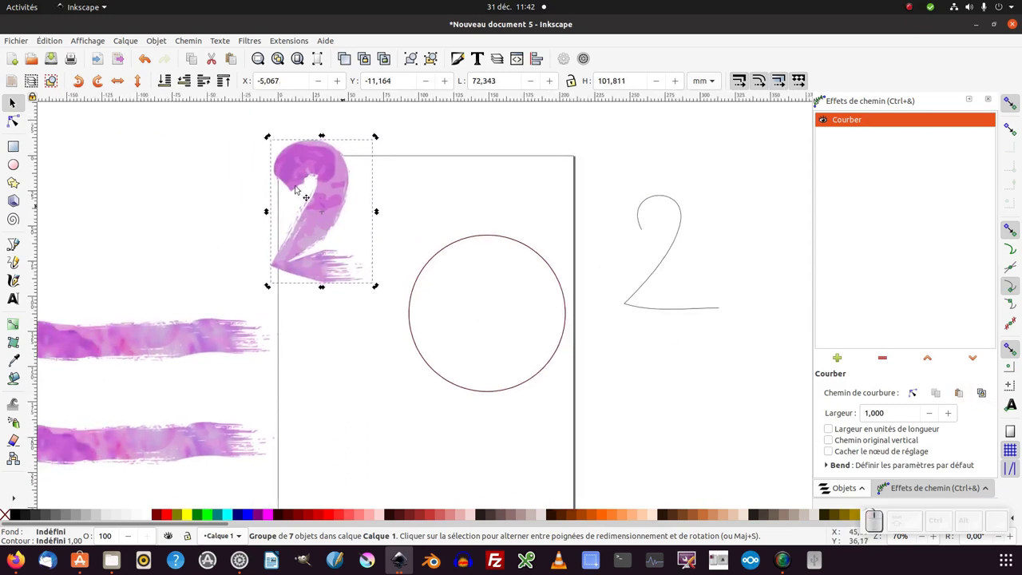
# - Show the bend path's nodes and adjust a node on the 2's curve
pyautogui.click(821, 95)
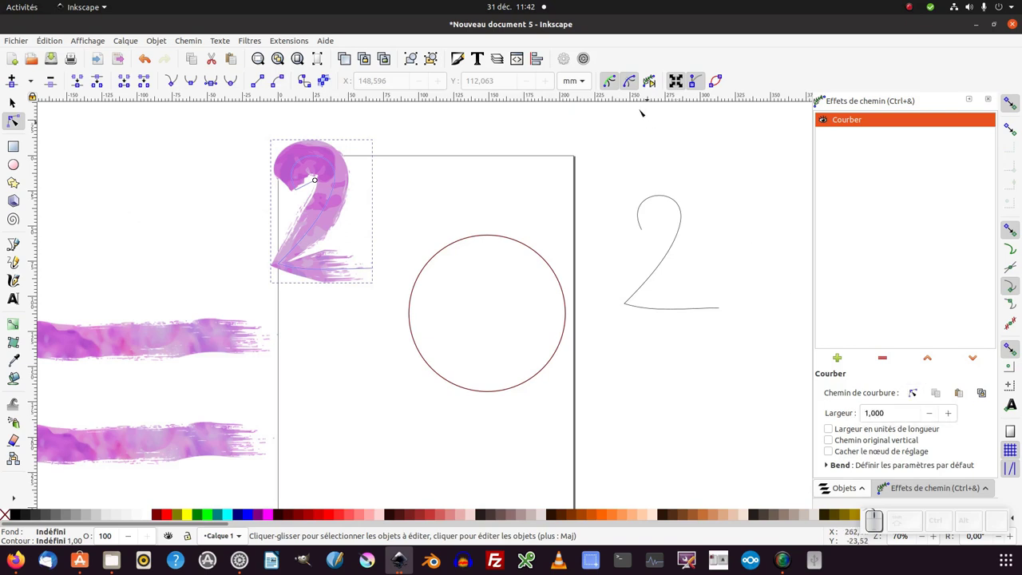
pyautogui.click(821, 95)
pyautogui.click(821, 95)
pyautogui.click(821, 95)
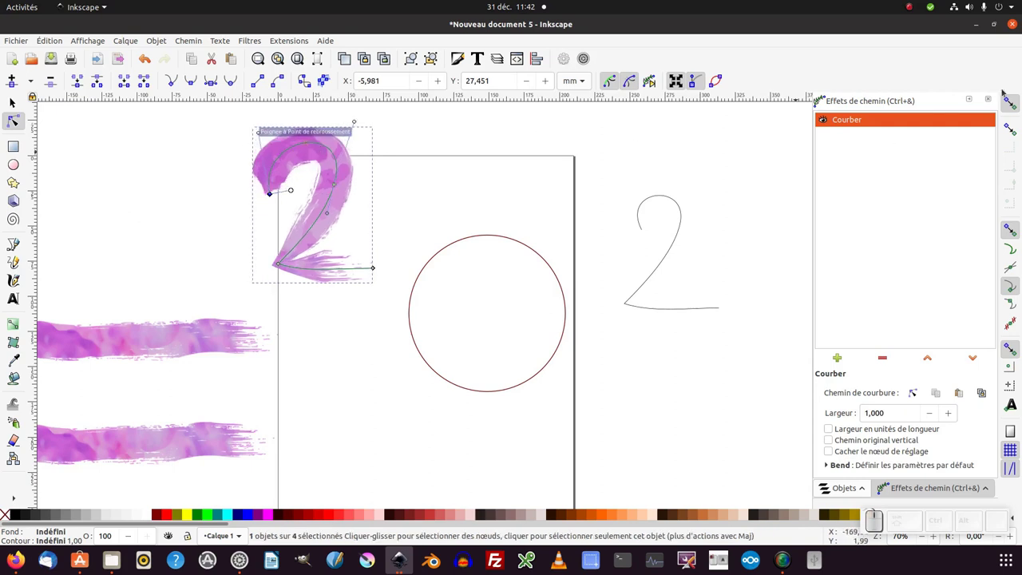
pyautogui.click(821, 95)
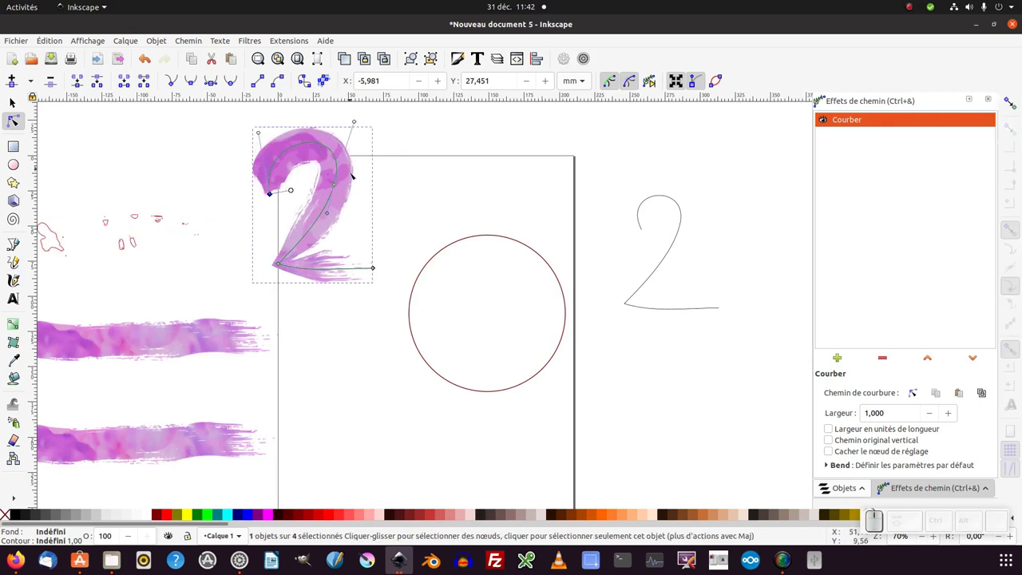
pyautogui.click(821, 95)
pyautogui.scroll(-3)
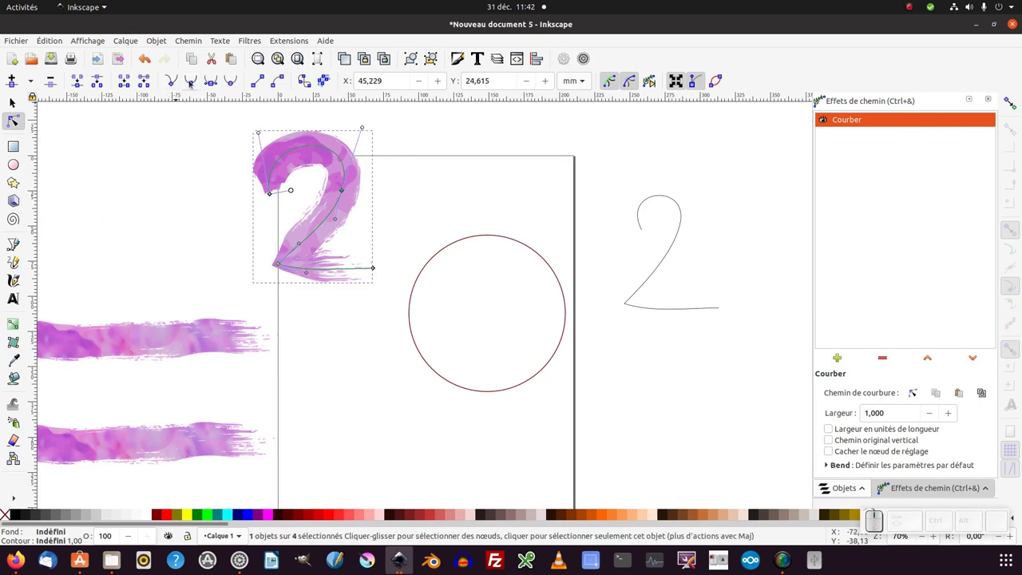
pyautogui.click(821, 95)
# - Smooth the bottom corner of the 2 and reshape the curve at its base
pyautogui.middleClick(820, 95)
pyautogui.scroll(3)
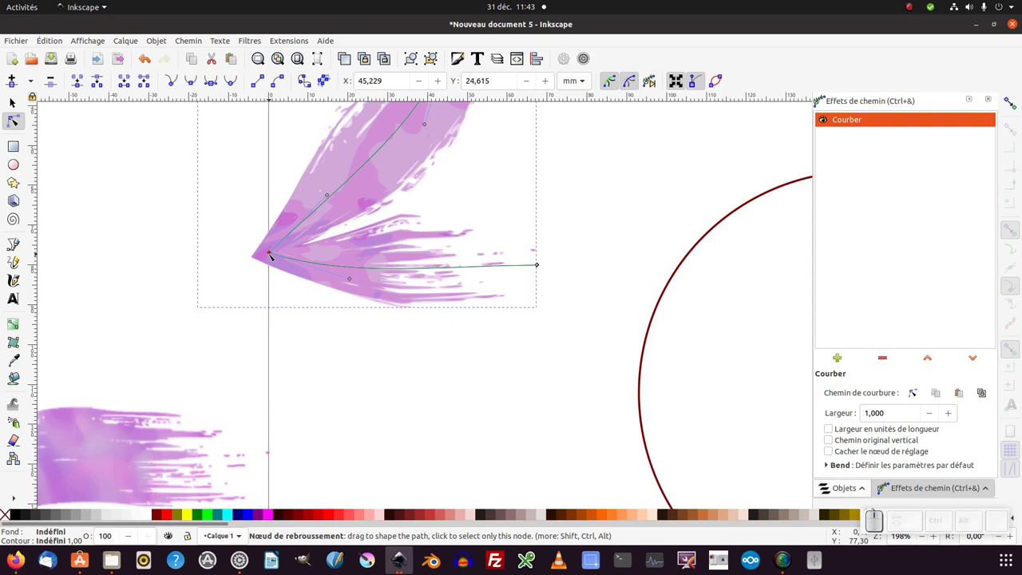
pyautogui.click(821, 95)
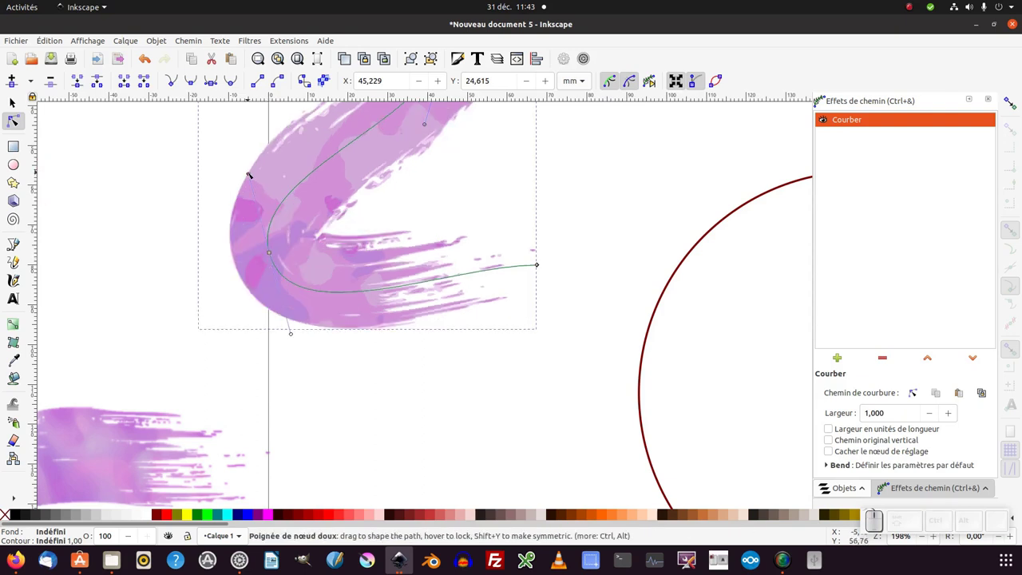
pyautogui.click(821, 95)
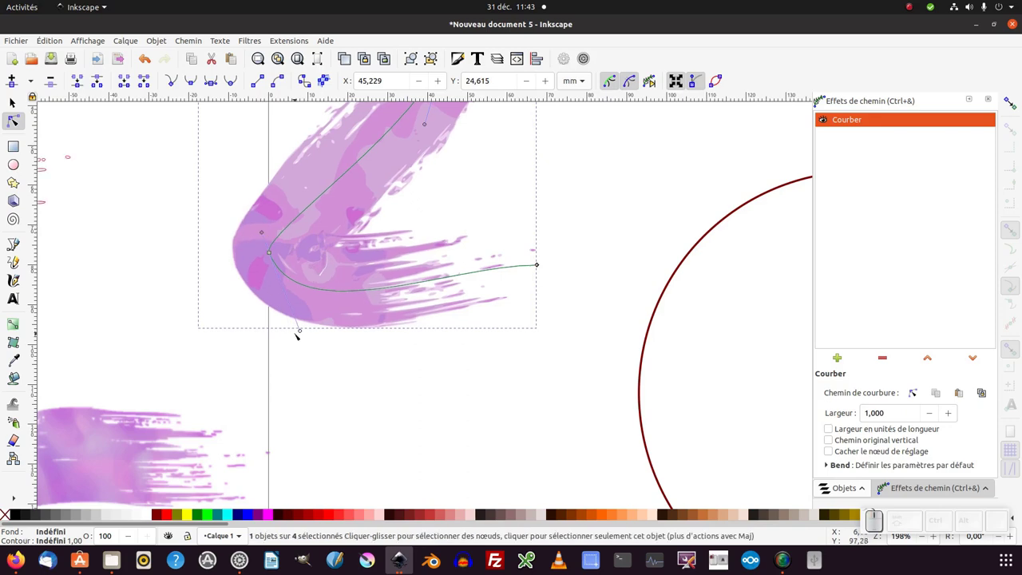
pyautogui.click(821, 95)
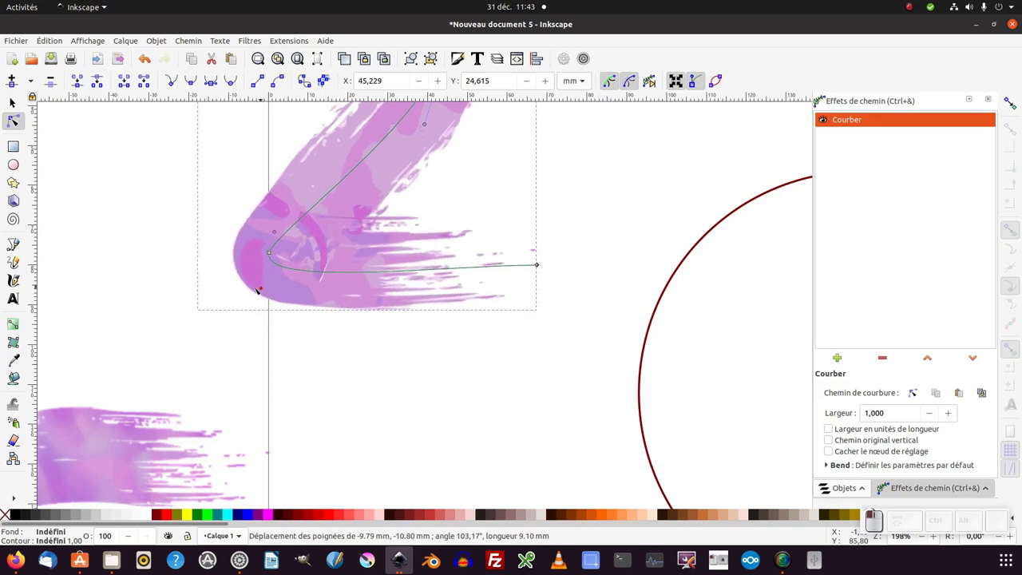
pyautogui.press('KP_Subtract')
pyautogui.middleClick(821, 95)
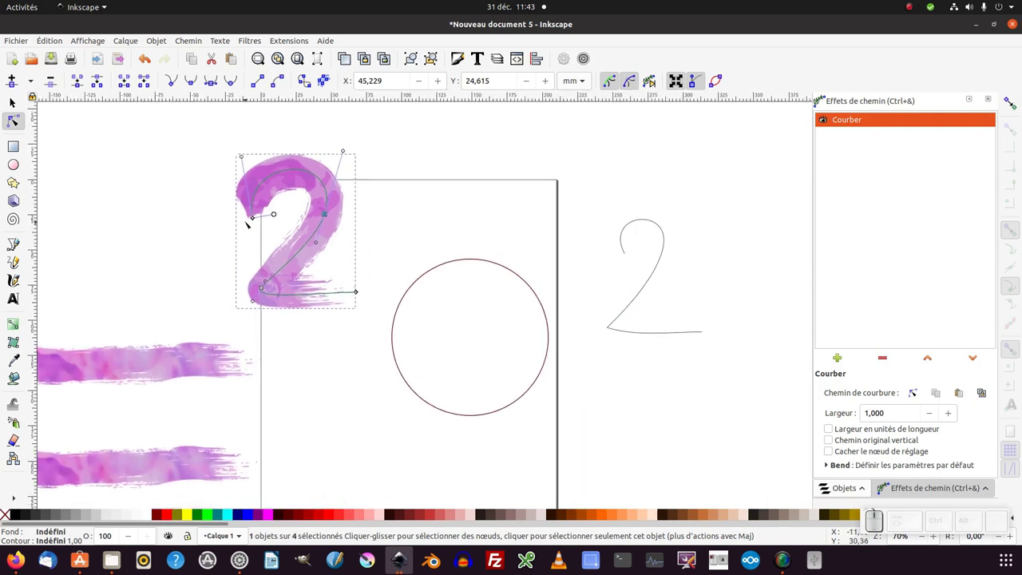
# - Select the painted brush-stroke 2 and duplicate it with Ctrl+D
pyautogui.click(821, 95)
pyautogui.click(821, 95)
pyautogui.click(820, 95)
pyautogui.click(821, 95)
pyautogui.middleClick(821, 95)
pyautogui.scroll(-3)
pyautogui.middleClick(821, 95)
pyautogui.click(821, 95)
pyautogui.middleClick(821, 95)
pyautogui.press('ctrl+d')
# - Copy the bent brush-stroke group and paste a copy to the right of the 0
pyautogui.click(821, 95)
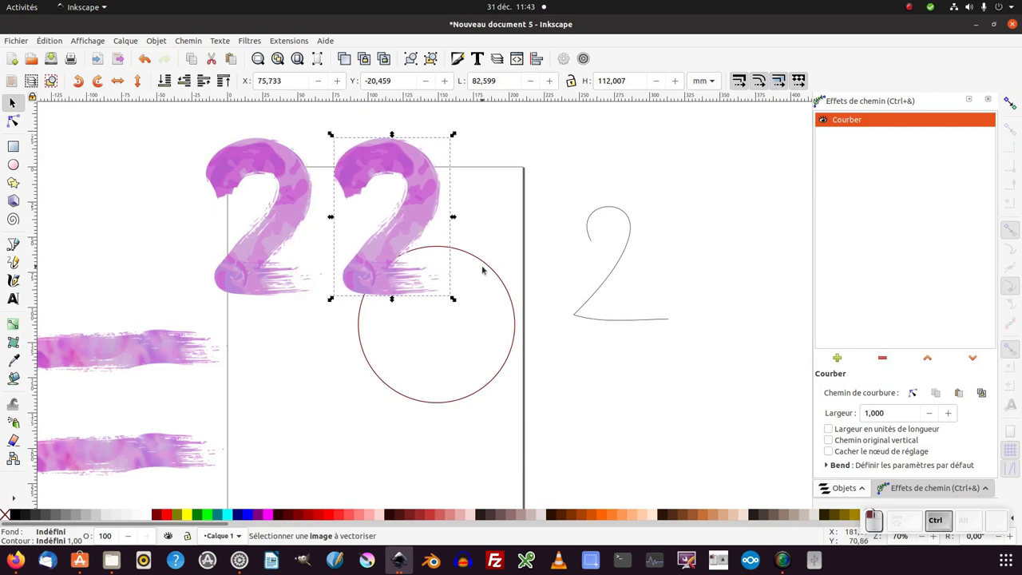
pyautogui.click(821, 95)
pyautogui.press('ctrl+c')
pyautogui.click(821, 95)
pyautogui.click(820, 95)
pyautogui.click(820, 95)
pyautogui.click(821, 95)
pyautogui.click(821, 95)
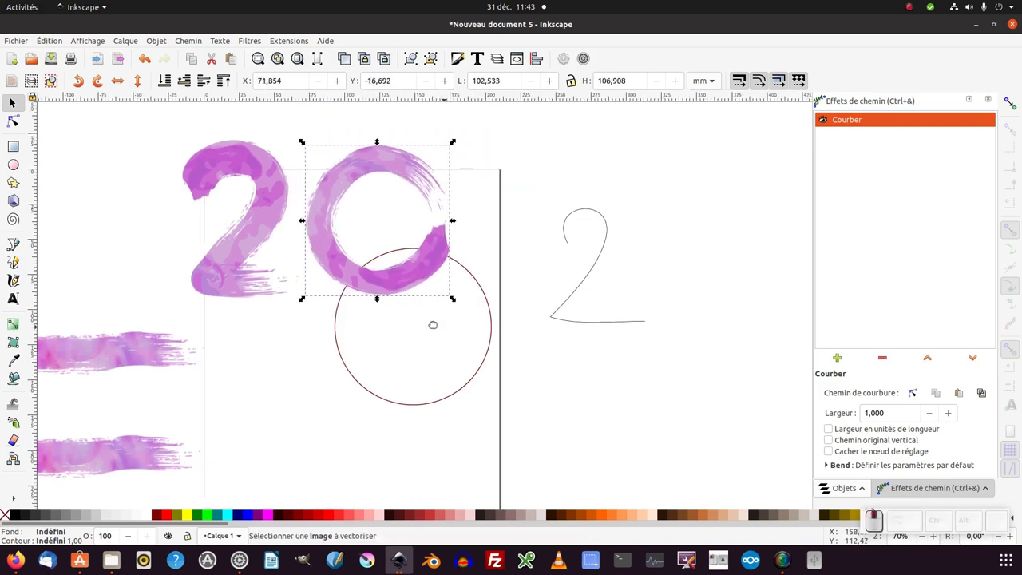
pyautogui.click(821, 95)
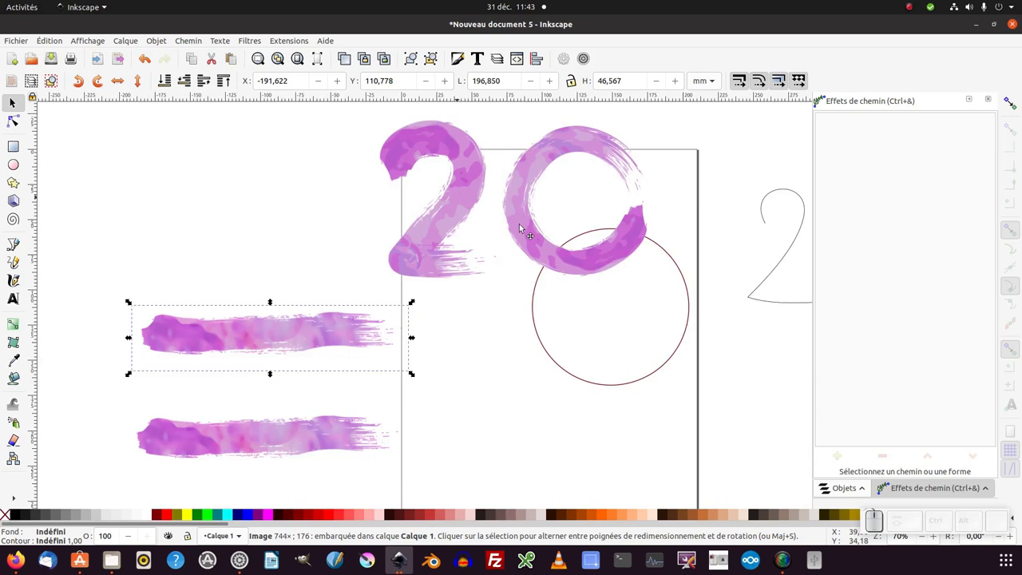
pyautogui.middleClick(821, 95)
pyautogui.press('ctrl+c')
pyautogui.press('ctrl+v')
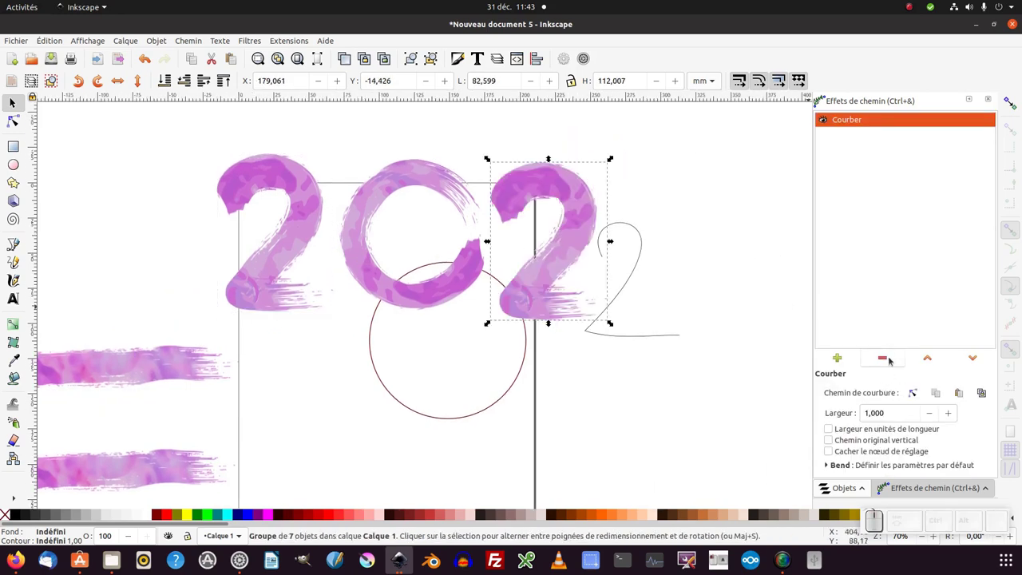
# - Remove the Bend effect from the copy and rotate the straight stroke fully upright
pyautogui.click(821, 95)
pyautogui.click(821, 95)
pyautogui.click(821, 95)
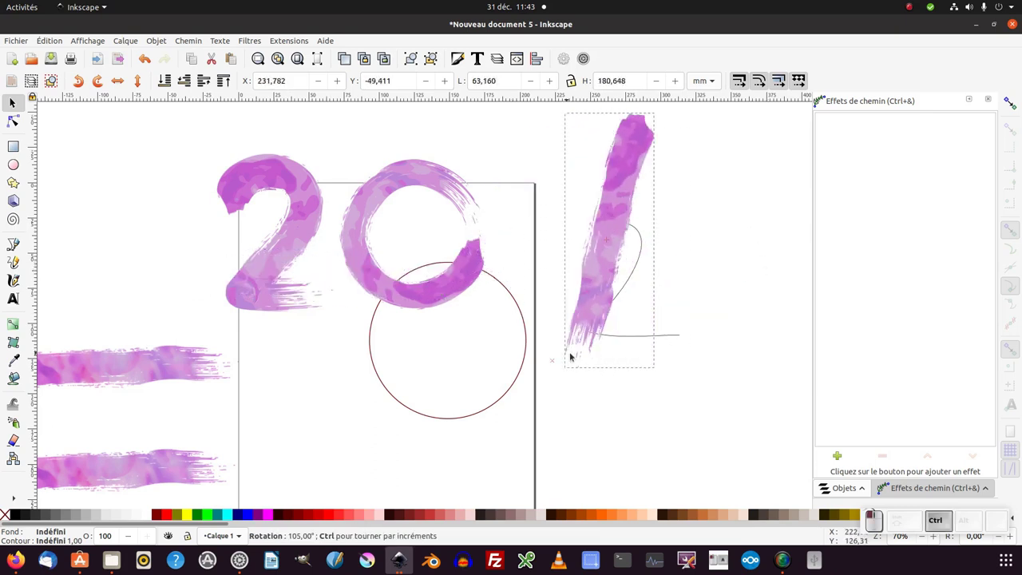
pyautogui.click(820, 95)
pyautogui.click(821, 95)
pyautogui.click(821, 95)
pyautogui.click(820, 95)
pyautogui.click(821, 95)
pyautogui.click(820, 95)
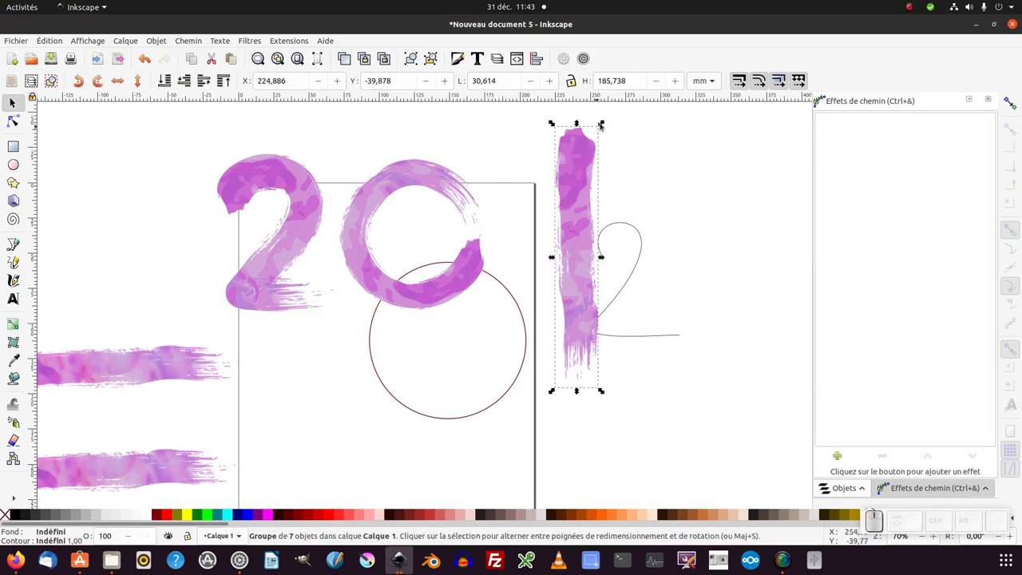
# - Shrink and narrow the upright stroke with the scale handles, undoing missteps
pyautogui.click(821, 95)
pyautogui.click(821, 95)
pyautogui.press('ctrl+z')
pyautogui.click(821, 95)
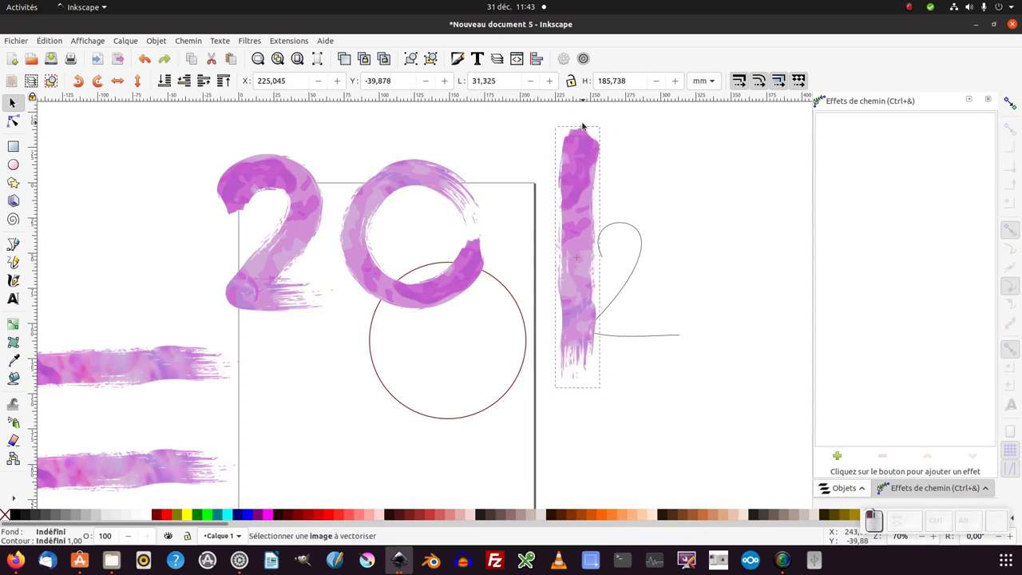
pyautogui.press('ctrl+z')
pyautogui.click(821, 95)
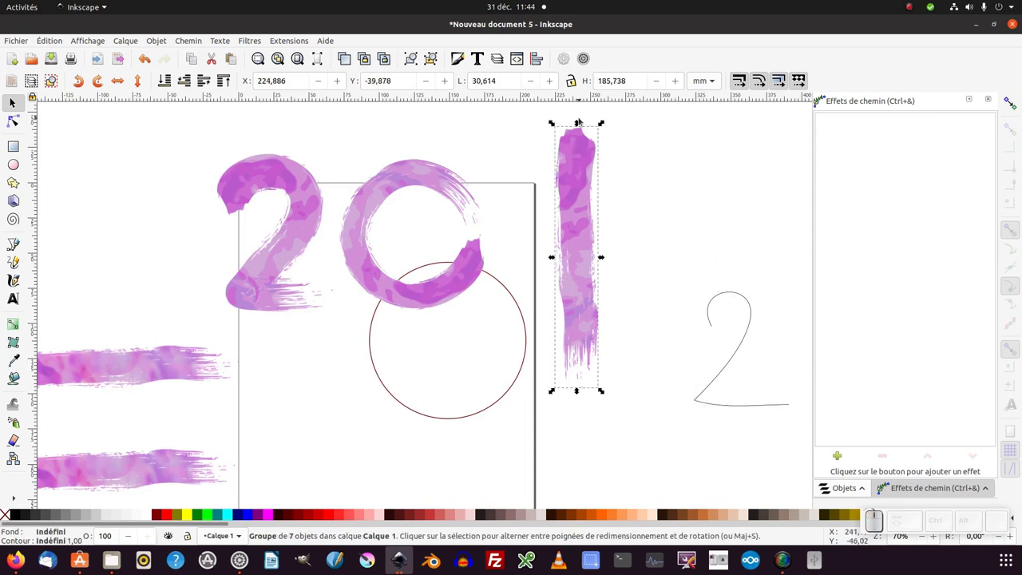
pyautogui.click(821, 95)
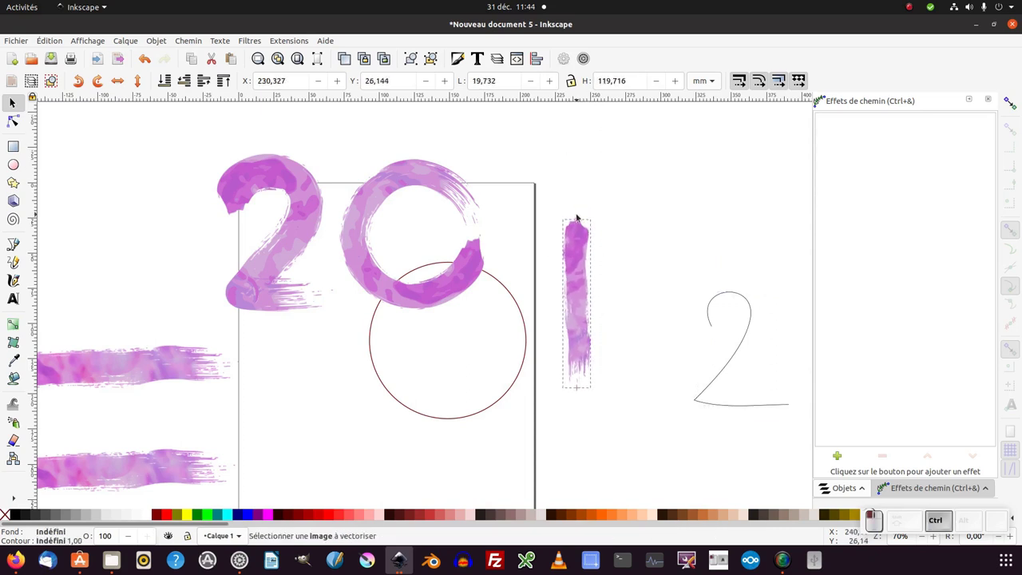
pyautogui.click(821, 95)
pyautogui.click(821, 95)
pyautogui.scroll(3)
pyautogui.click(821, 95)
# - Fine-tune the 1's shape with the Node tool, then reselect the first brush-stroke 2
pyautogui.press('n')
pyautogui.click(820, 95)
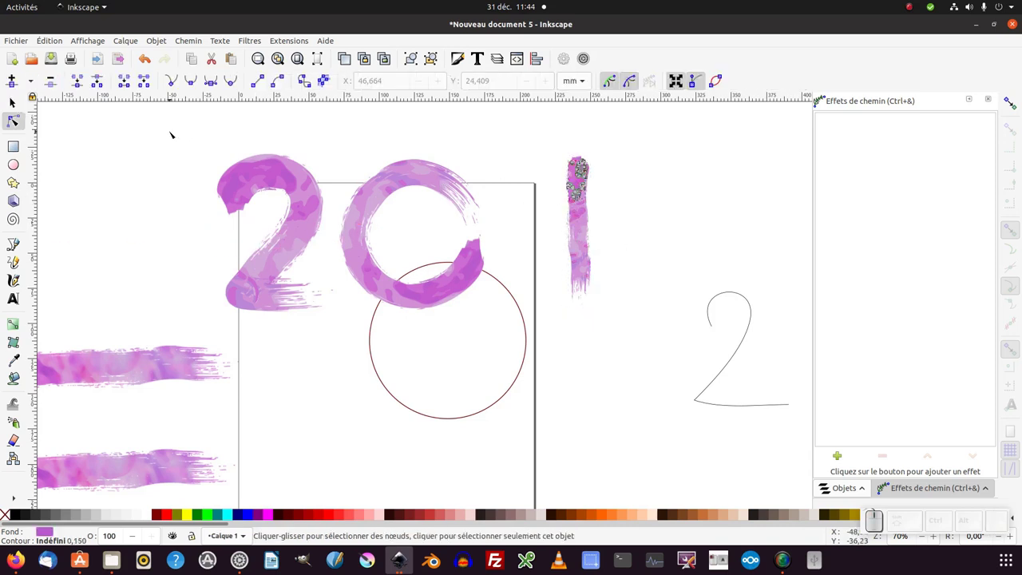
pyautogui.click(821, 95)
pyautogui.click(821, 95)
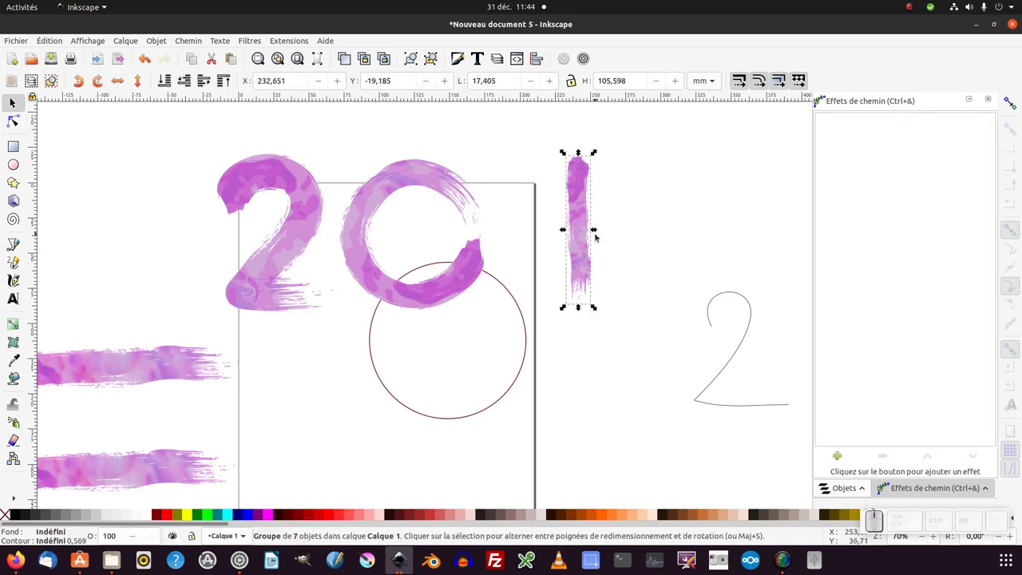
pyautogui.click(820, 95)
pyautogui.click(821, 95)
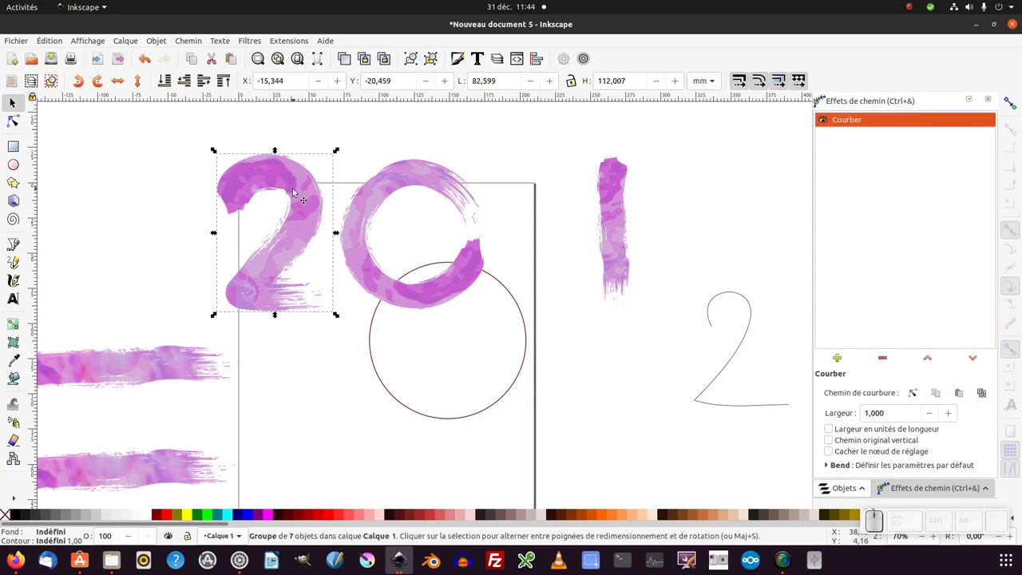
# - Duplicate the first brush-stroke 2 and place the copy after the 0
pyautogui.press('ctrl+d')
pyautogui.click(821, 96)
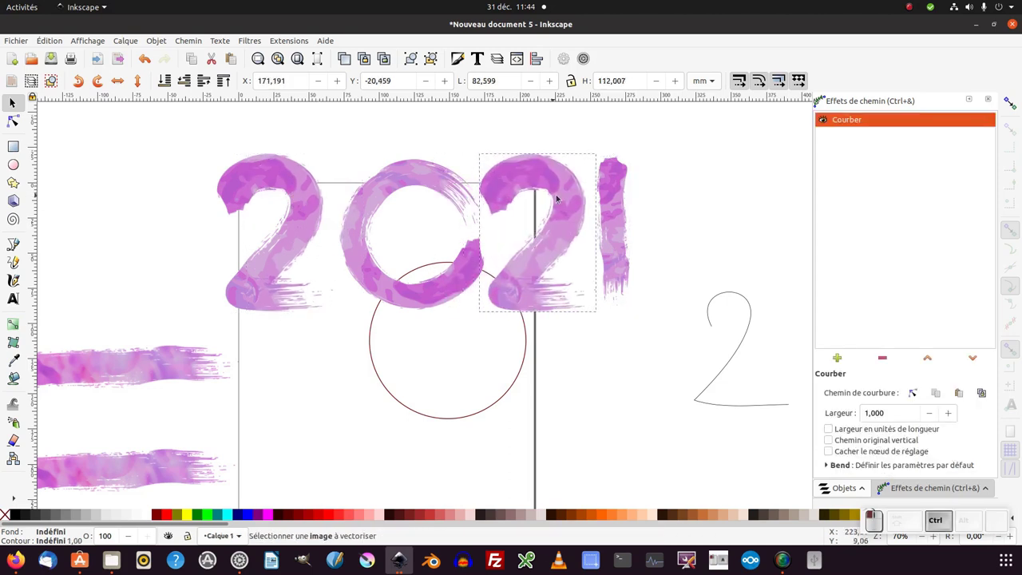
pyautogui.click(821, 95)
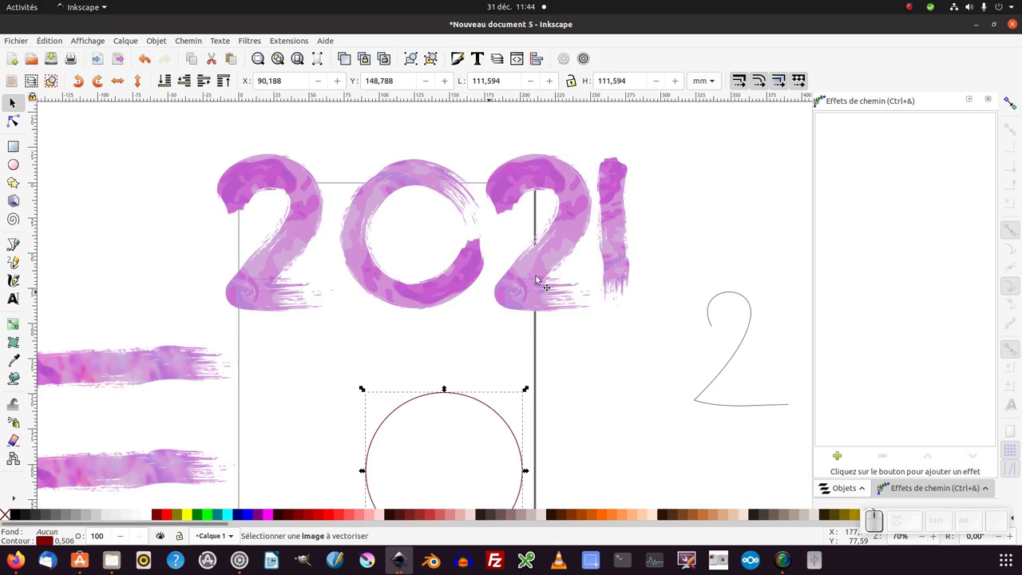
pyautogui.click(820, 95)
# - Nudge the brush-stroke 1 right so it sits snugly after the second 2, spelling 2021
pyautogui.click(821, 95)
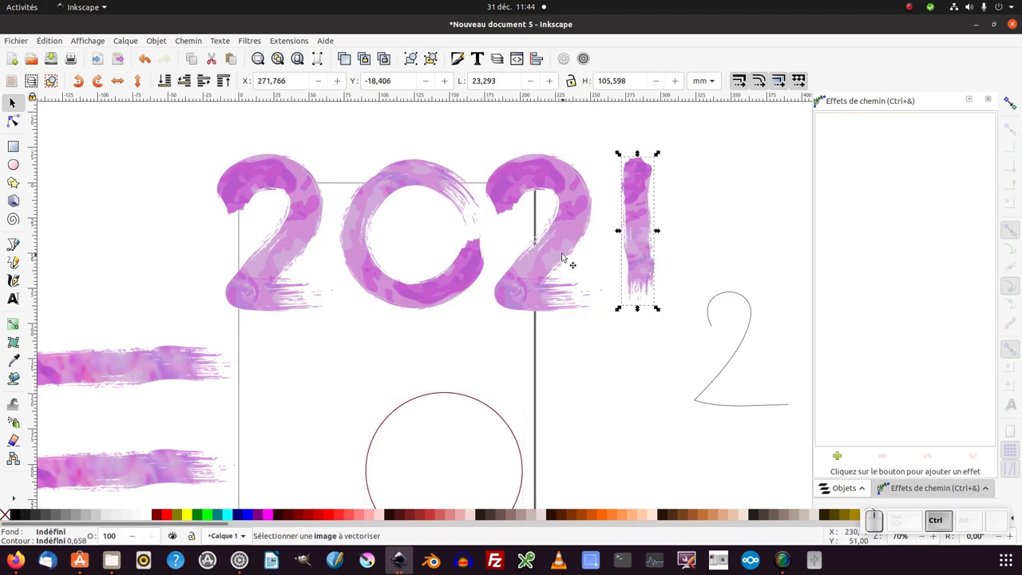
pyautogui.click(821, 95)
pyautogui.click(821, 95)
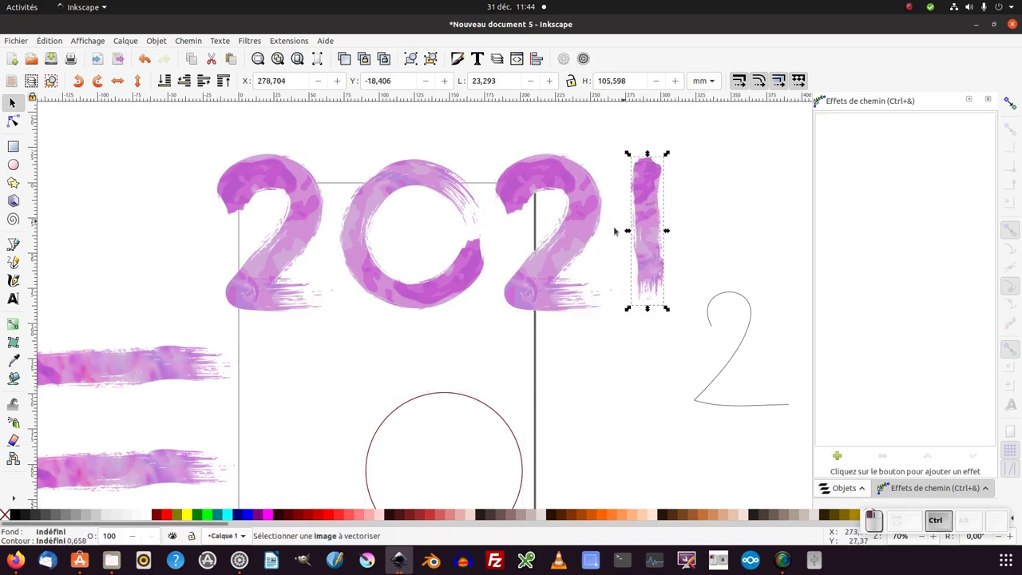
pyautogui.middleClick(821, 95)
pyautogui.middleClick(821, 95)
pyautogui.click(821, 95)
pyautogui.middleClick(821, 95)
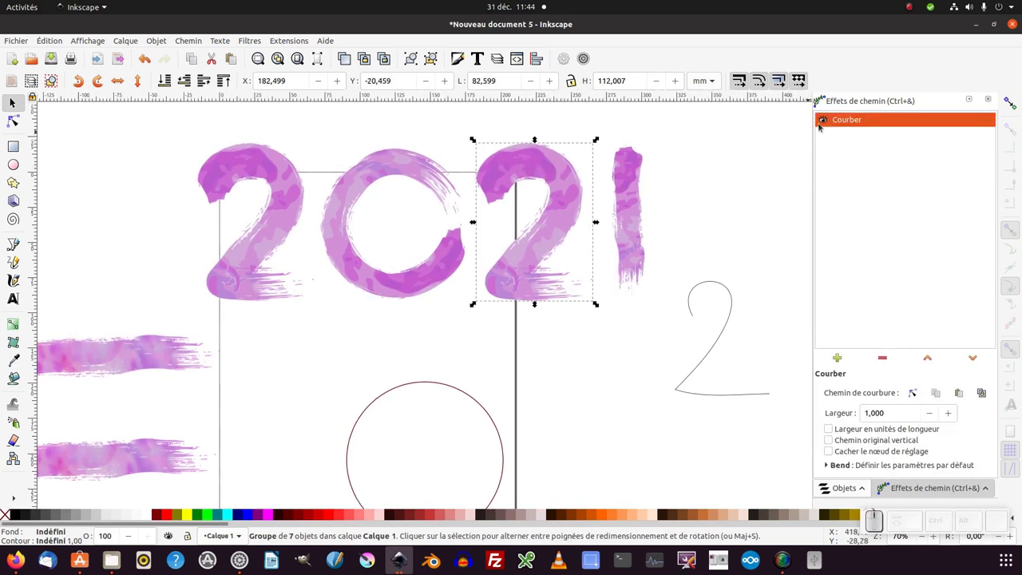
pyautogui.click(821, 95)
pyautogui.middleClick(821, 95)
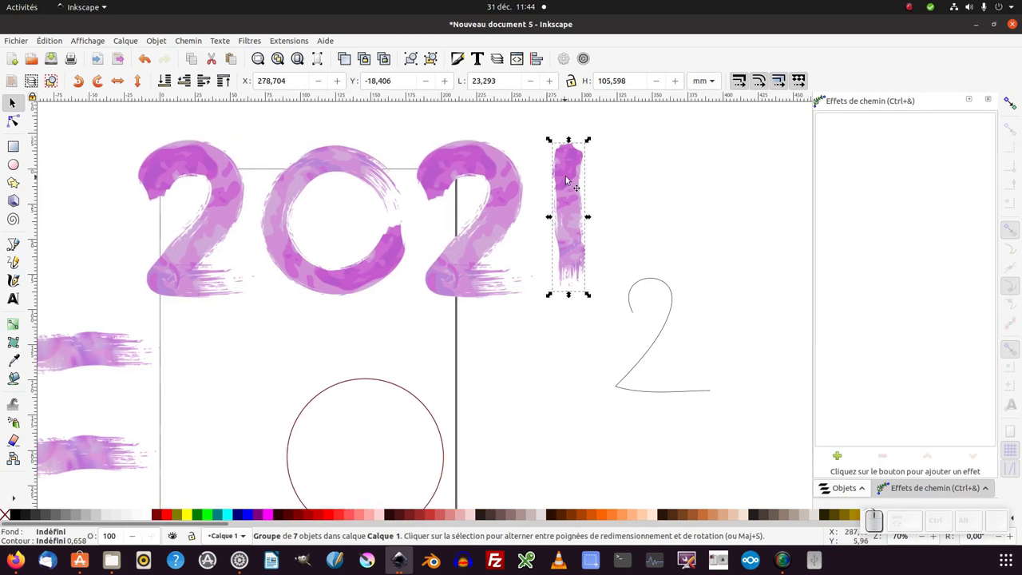
# - In Objects select all seven strokes of the 1's group and colour them red
pyautogui.click(820, 95)
pyautogui.middleClick(652, 208)
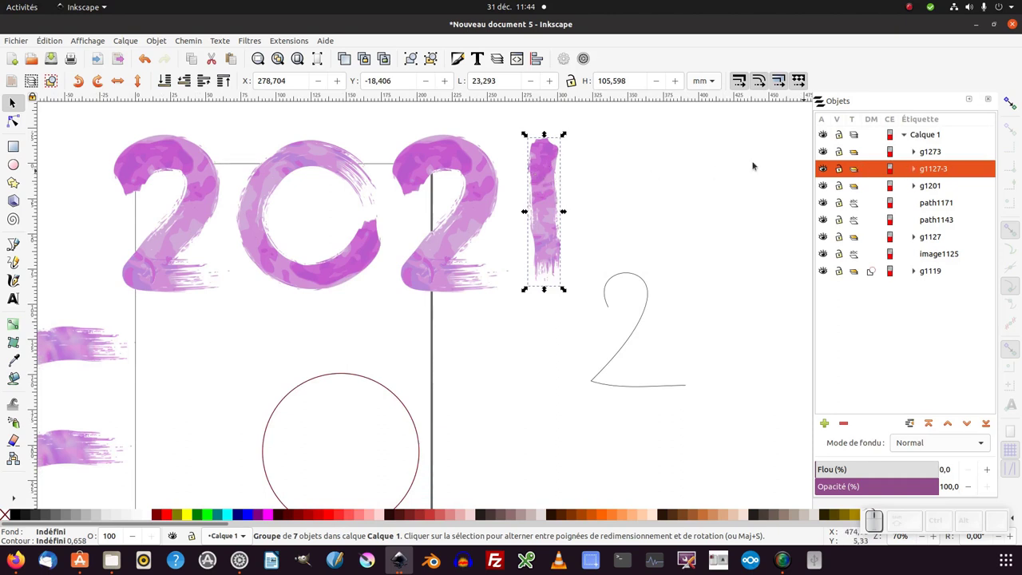
pyautogui.click(915, 171)
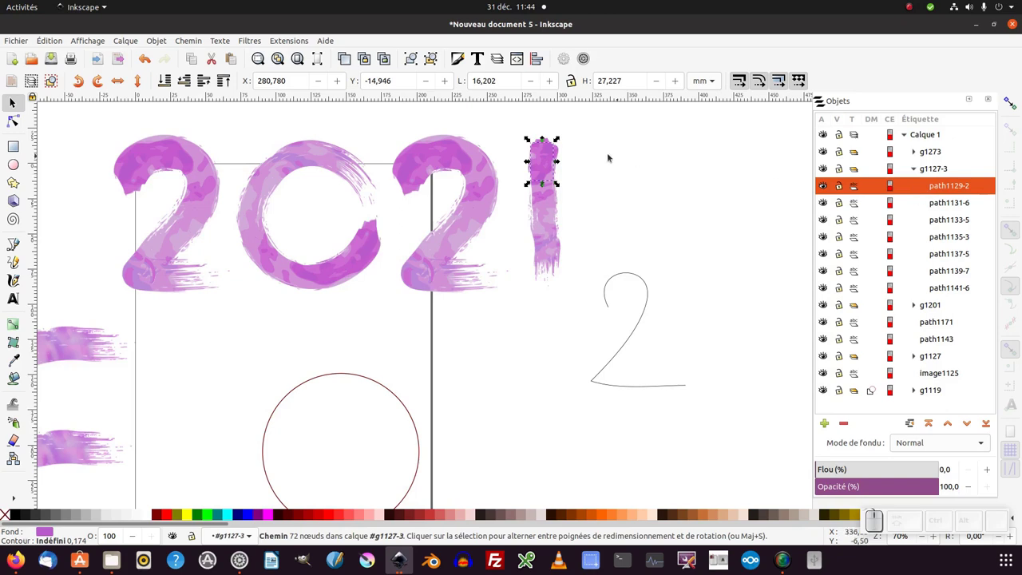
pyautogui.moveTo(616, 129); pyautogui.dragTo(512, 344)
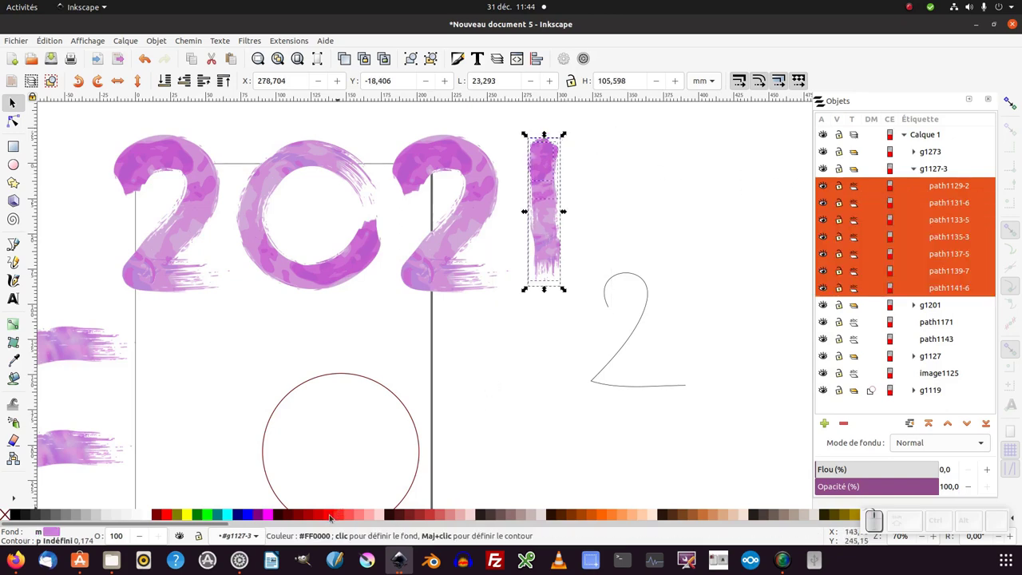
pyautogui.click(331, 517)
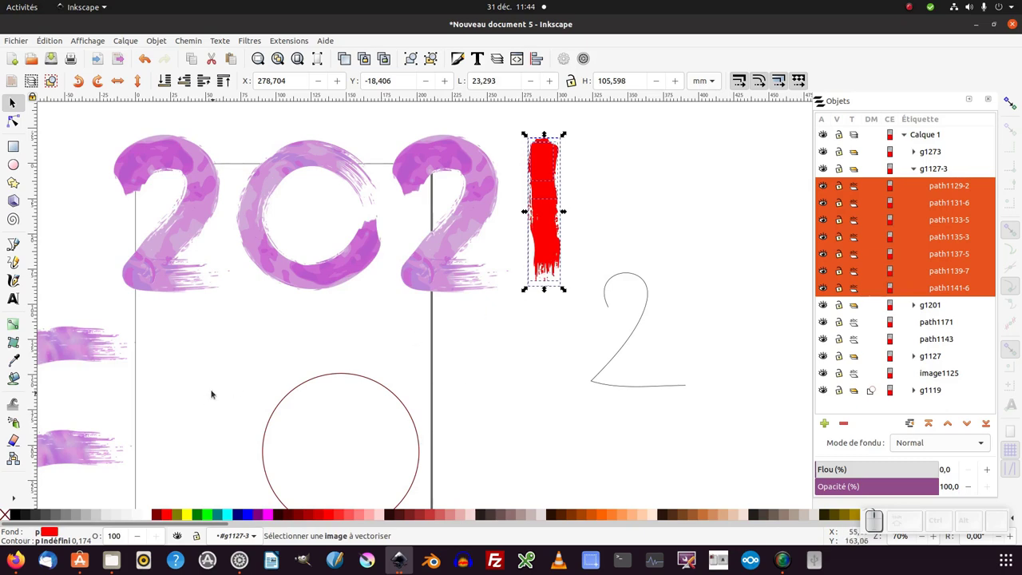
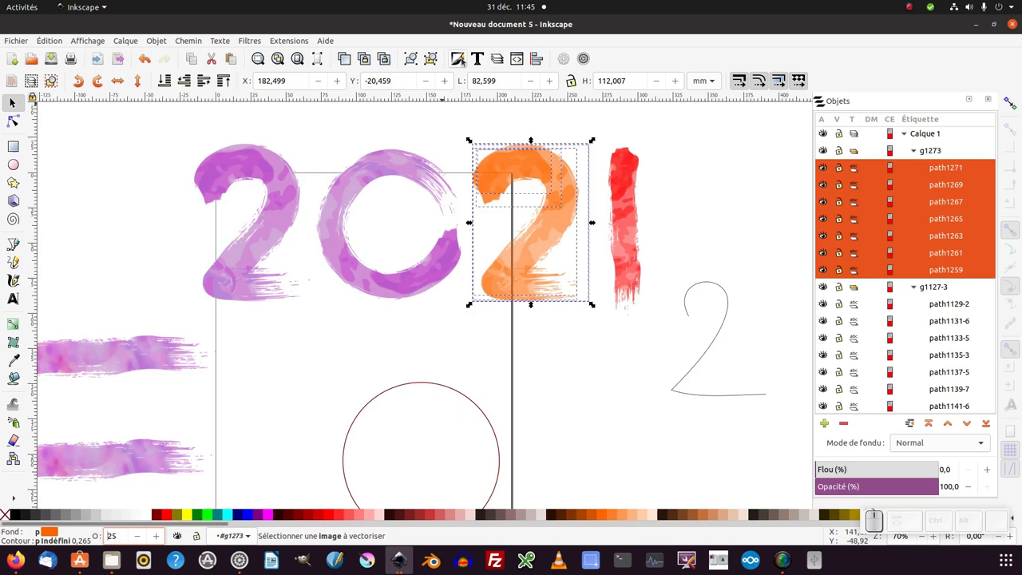
pyautogui.click(465, 61)
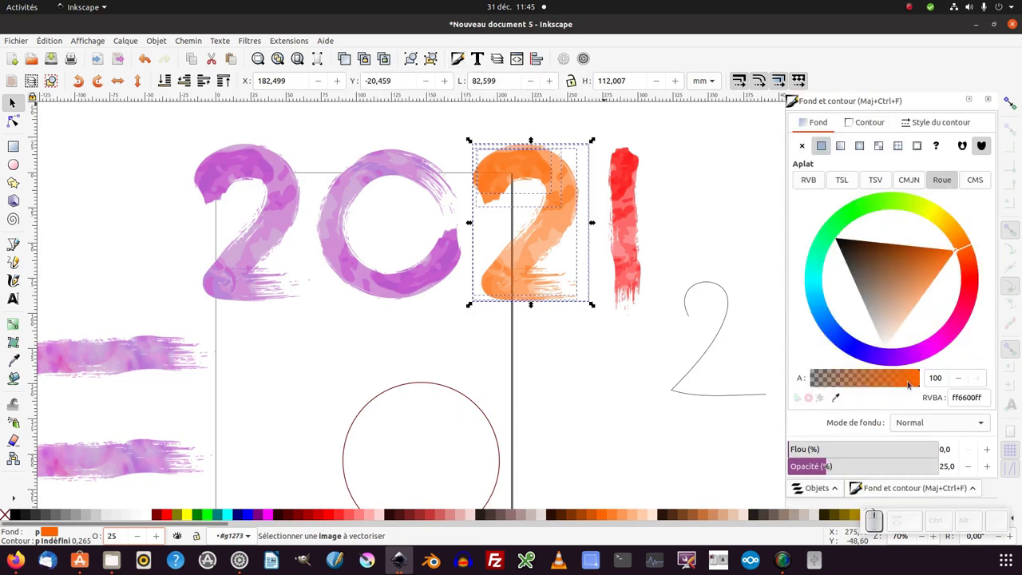